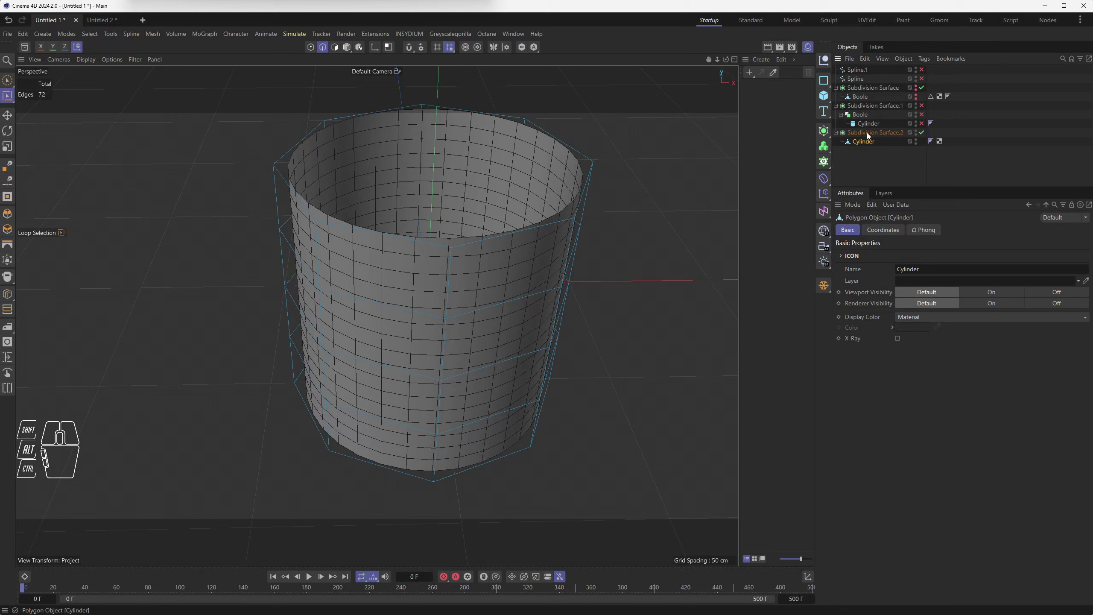
# Step: Set Subdivision Surface.2's viewport and render subdivision levels to 3
pyautogui.click(867, 135)
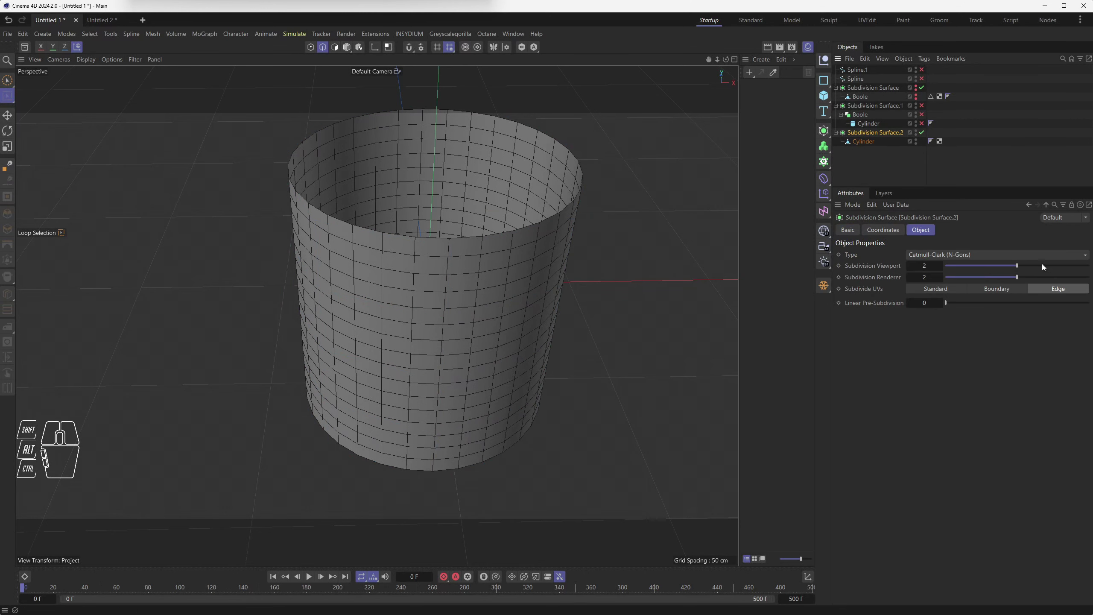
pyautogui.click(1038, 265)
pyautogui.click(1050, 277)
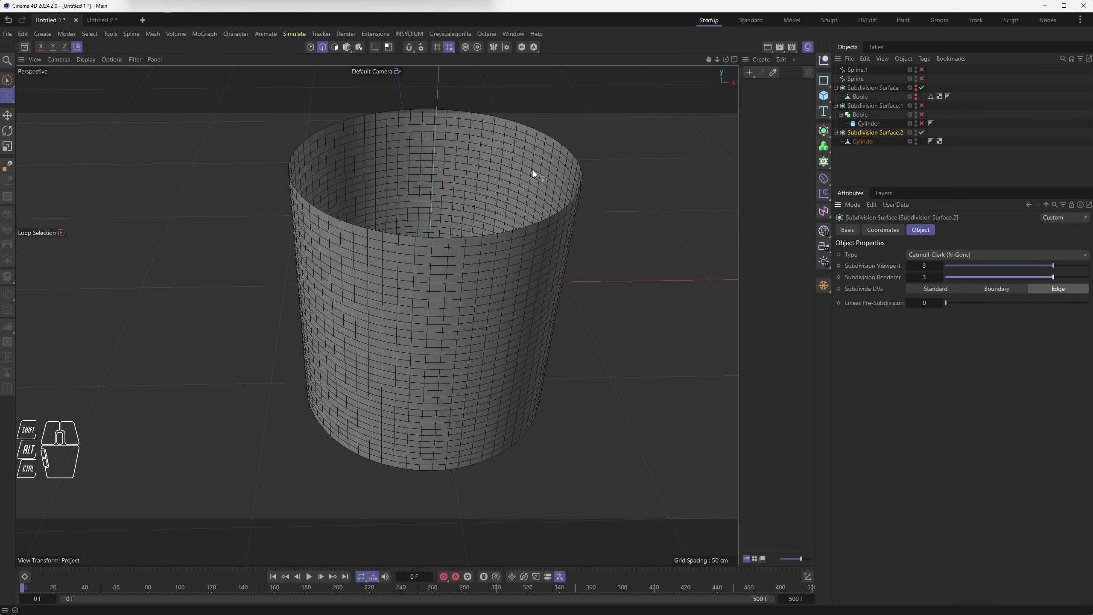
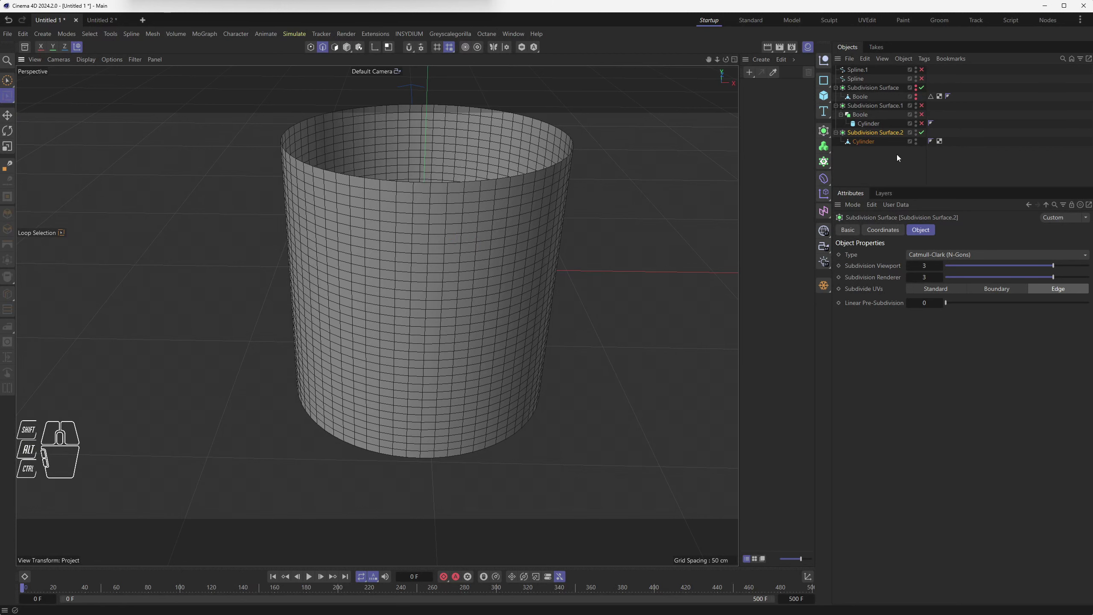
# Step: Drag the cup Cylinder from Subdivision Surface.2 into the Boole under Subdivision Surface.1
pyautogui.moveTo(869, 144); pyautogui.dragTo(871, 157)
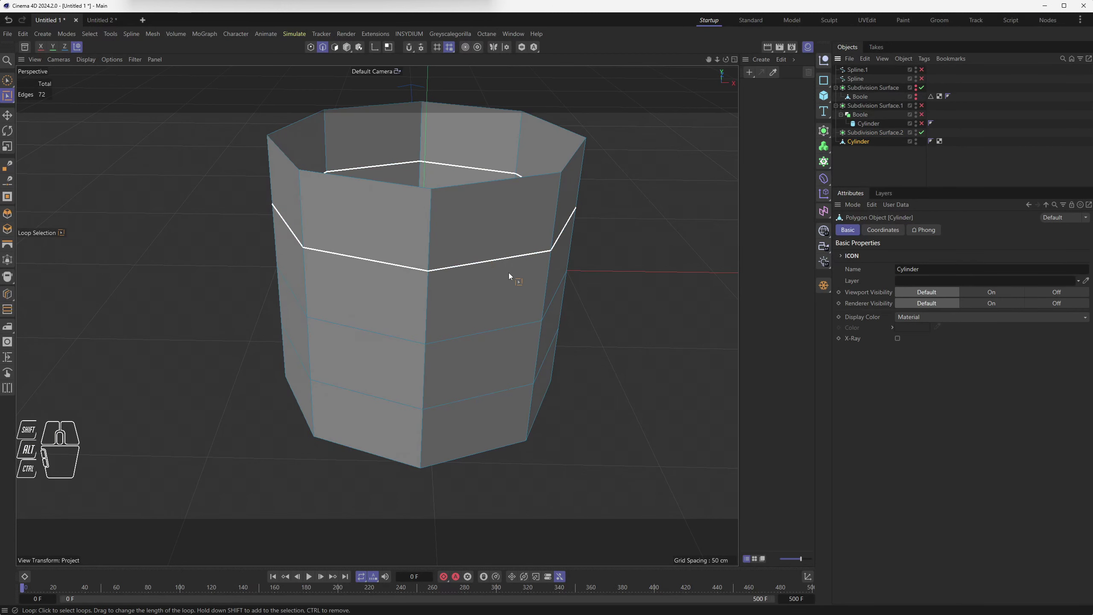
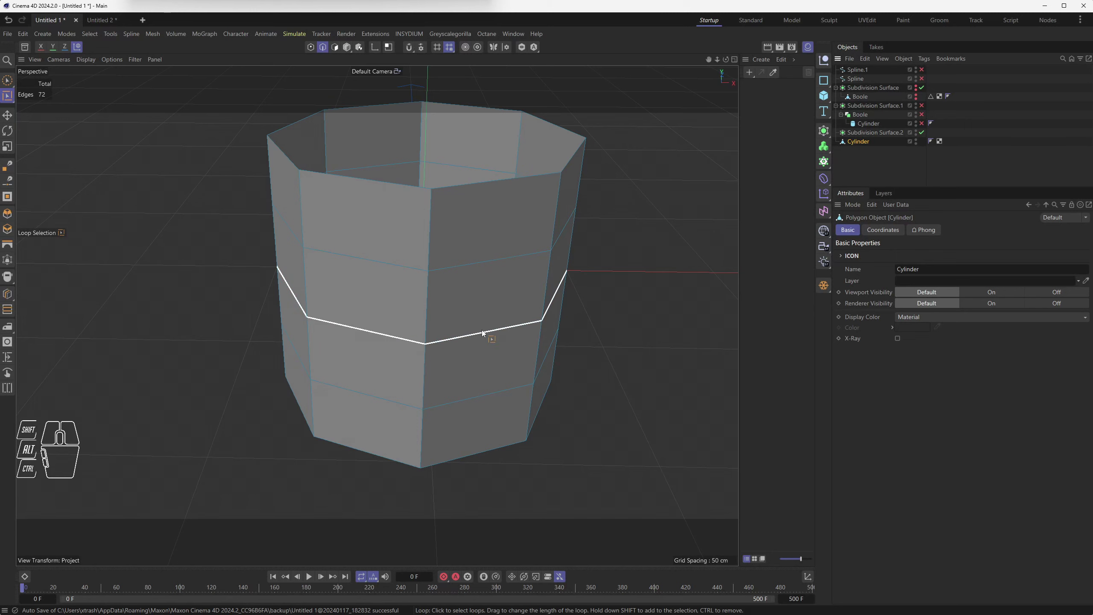
pyautogui.moveTo(862, 144); pyautogui.dragTo(878, 120)
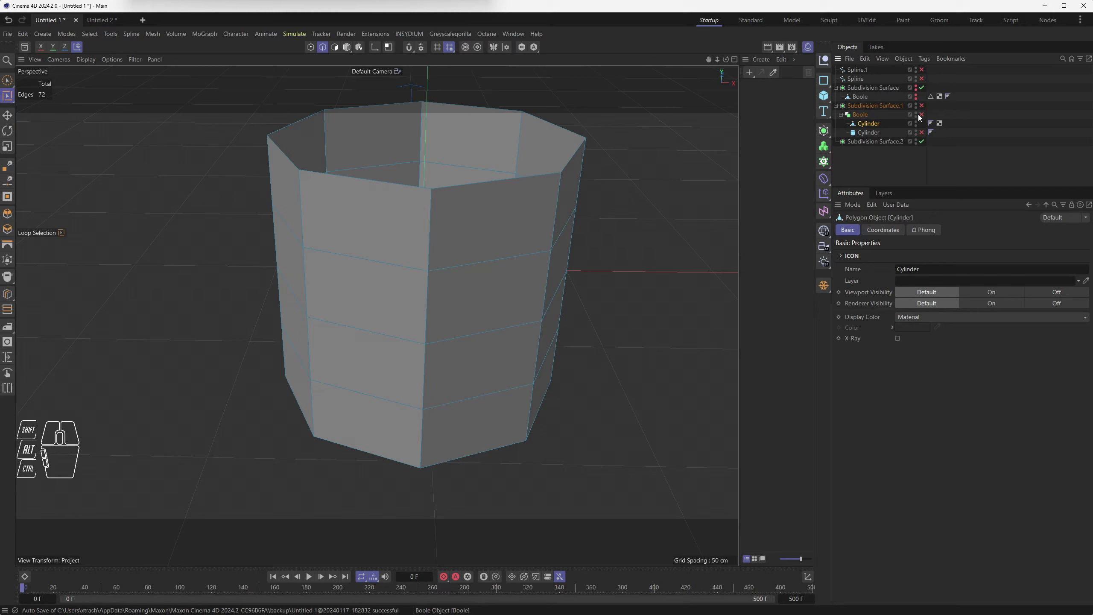
# Step: Re-enable the Boole and Subdivision Surface.1 so the hole shows through the cup wall
pyautogui.click(924, 116)
pyautogui.click(923, 134)
pyautogui.moveTo(483, 287); pyautogui.dragTo(485, 278)
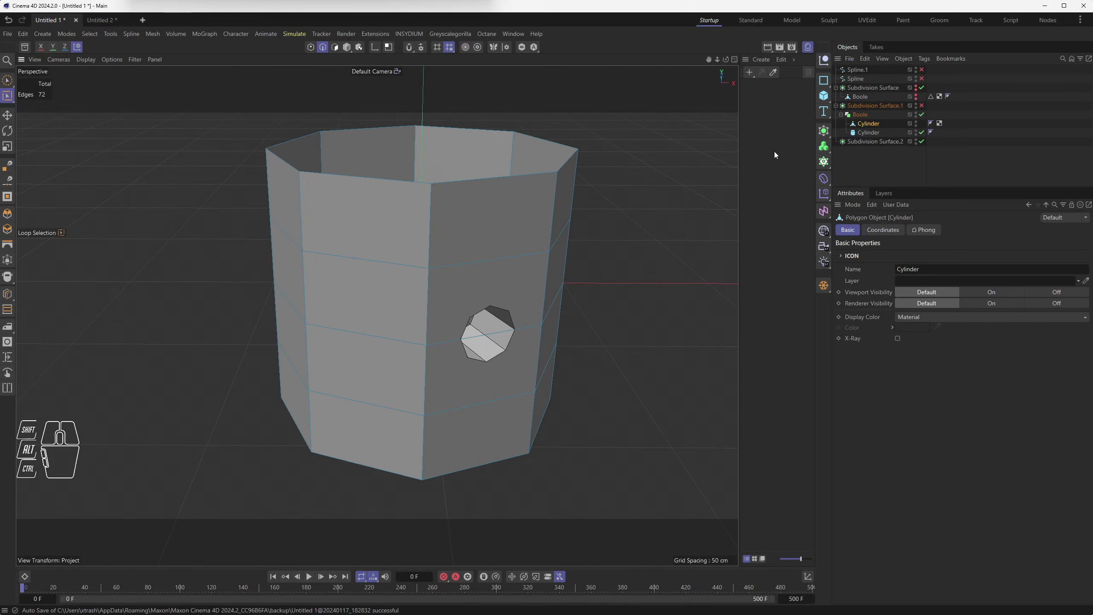
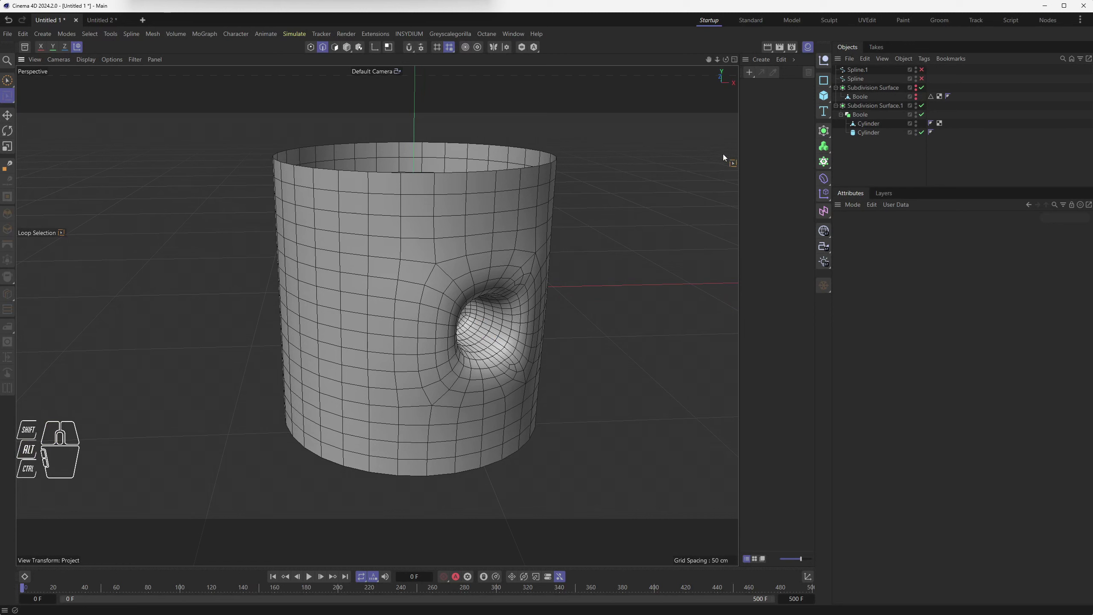
# Step: Set Subdivision Surface.1's viewport and render subdivision levels to 3 and inspect the smoothed cup
pyautogui.click(875, 106)
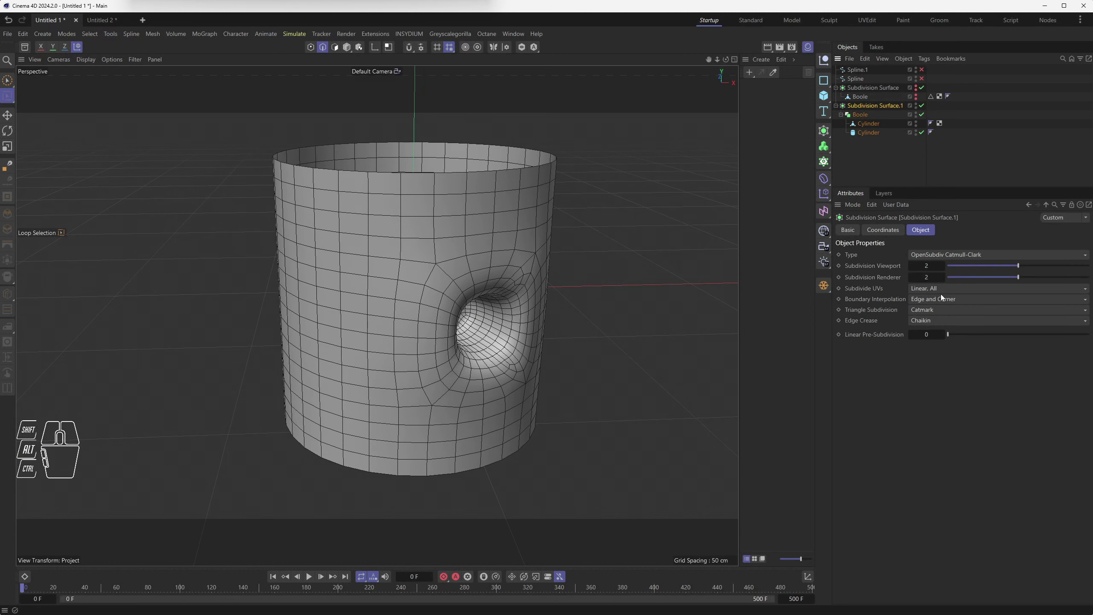
pyautogui.moveTo(943, 300); pyautogui.dragTo(1048, 265)
pyautogui.click(1053, 277)
pyautogui.moveTo(88, 61); pyautogui.dragTo(88, 90)
pyautogui.moveTo(522, 314); pyautogui.dragTo(569, 304)
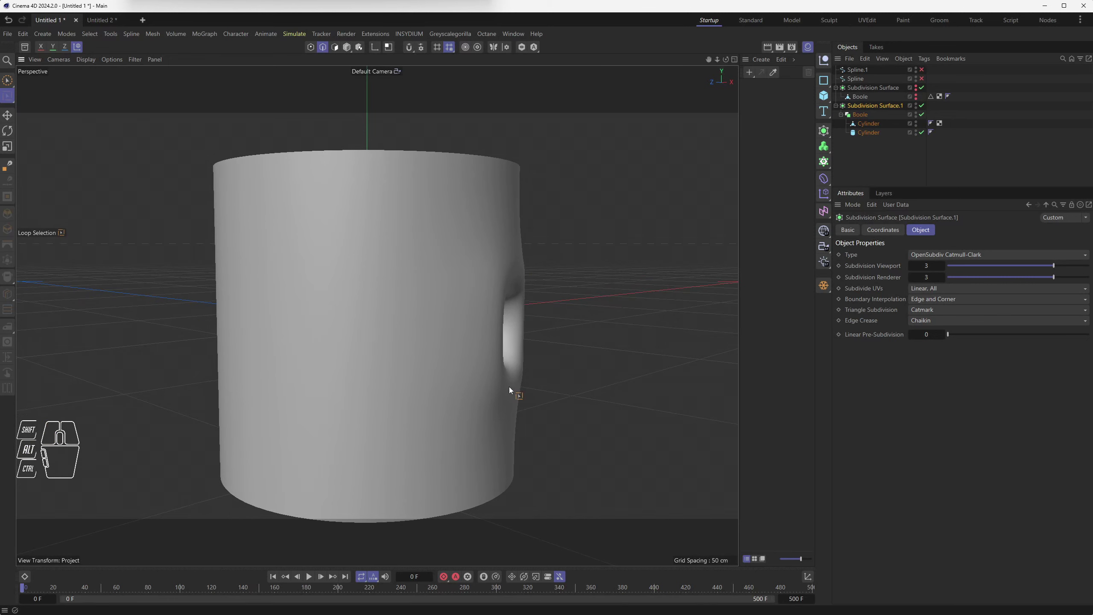
pyautogui.moveTo(518, 298); pyautogui.dragTo(473, 351)
pyautogui.middleClick(439, 302)
pyautogui.middleClick(581, 230)
pyautogui.scroll(3)
pyautogui.moveTo(554, 390); pyautogui.dragTo(421, 348)
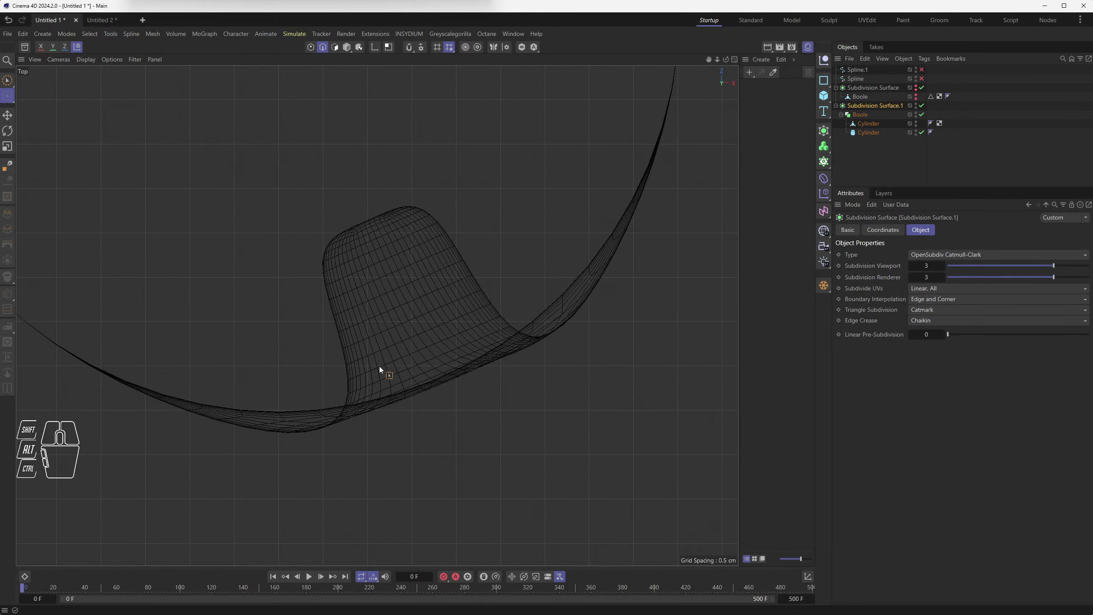
pyautogui.scroll(-3)
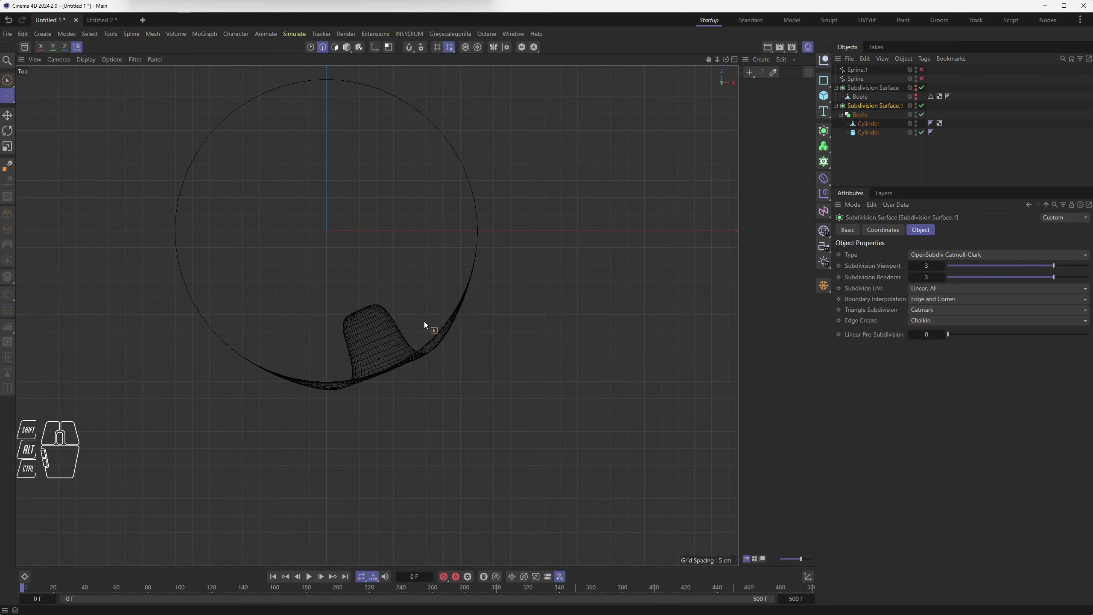
pyautogui.middleClick(378, 287)
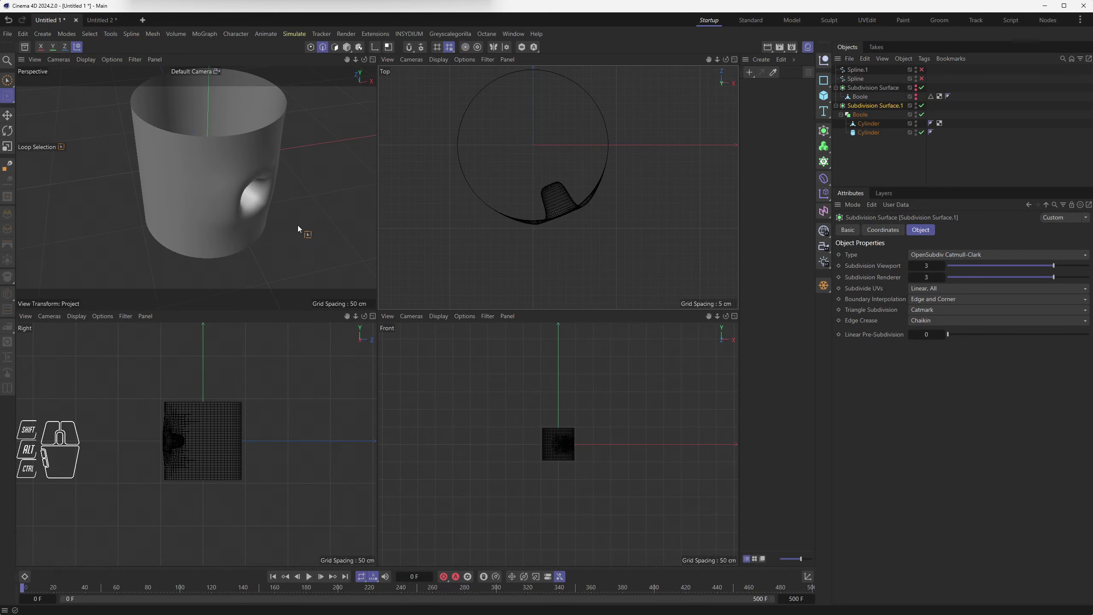
pyautogui.middleClick(300, 223)
# Step: Move the cup Cylinder to the top level and switch off Subdivision Surface.1 and its Boole
pyautogui.moveTo(873, 126); pyautogui.dragTo(871, 158)
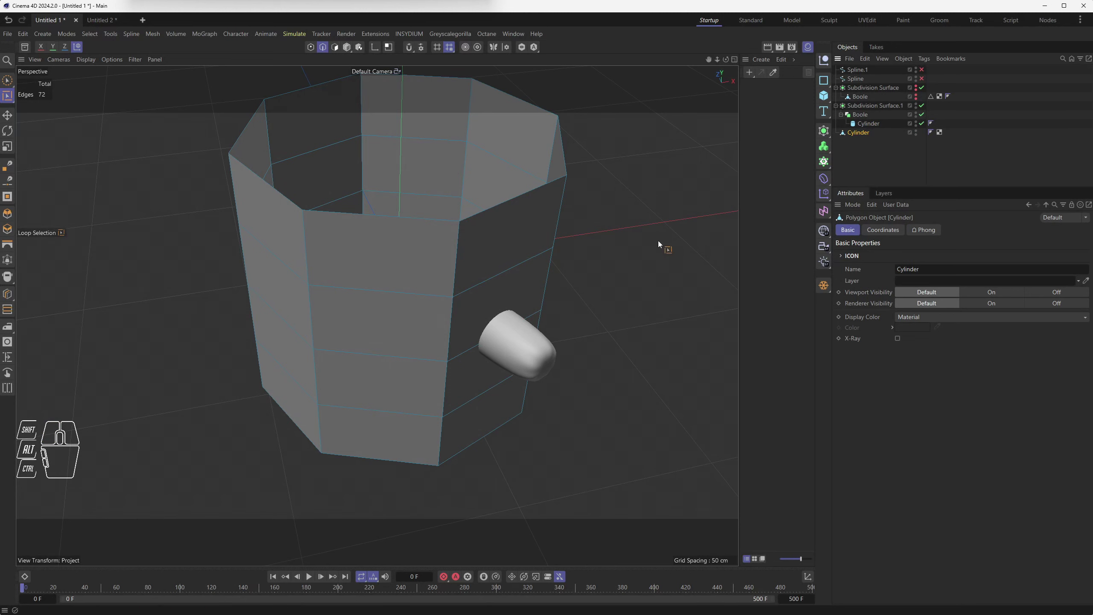
pyautogui.click(923, 108)
pyautogui.doubleClick(924, 117)
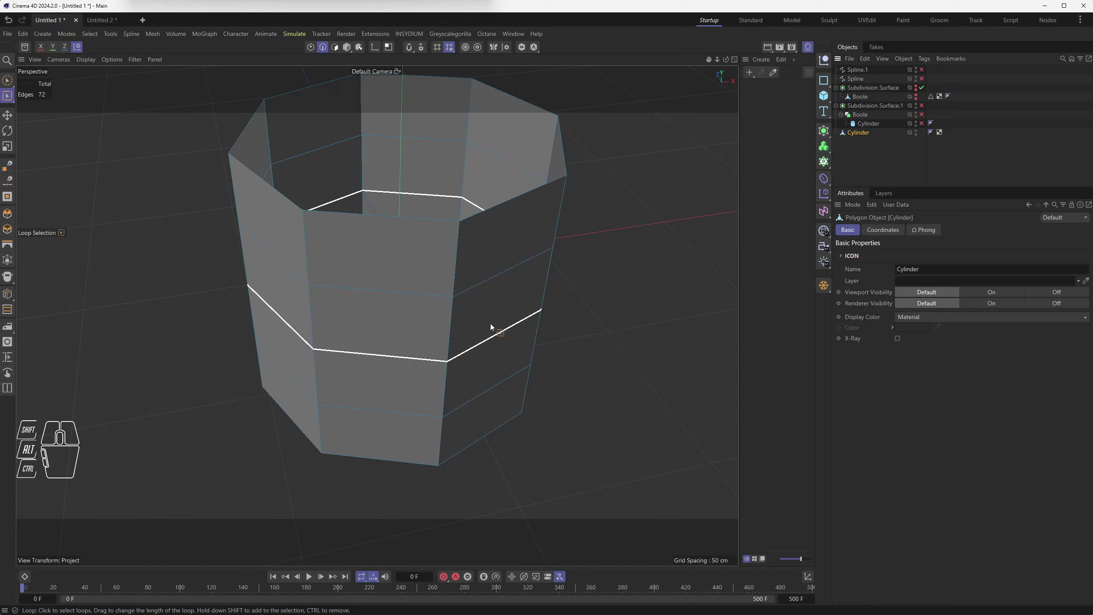
pyautogui.moveTo(507, 349); pyautogui.dragTo(478, 327)
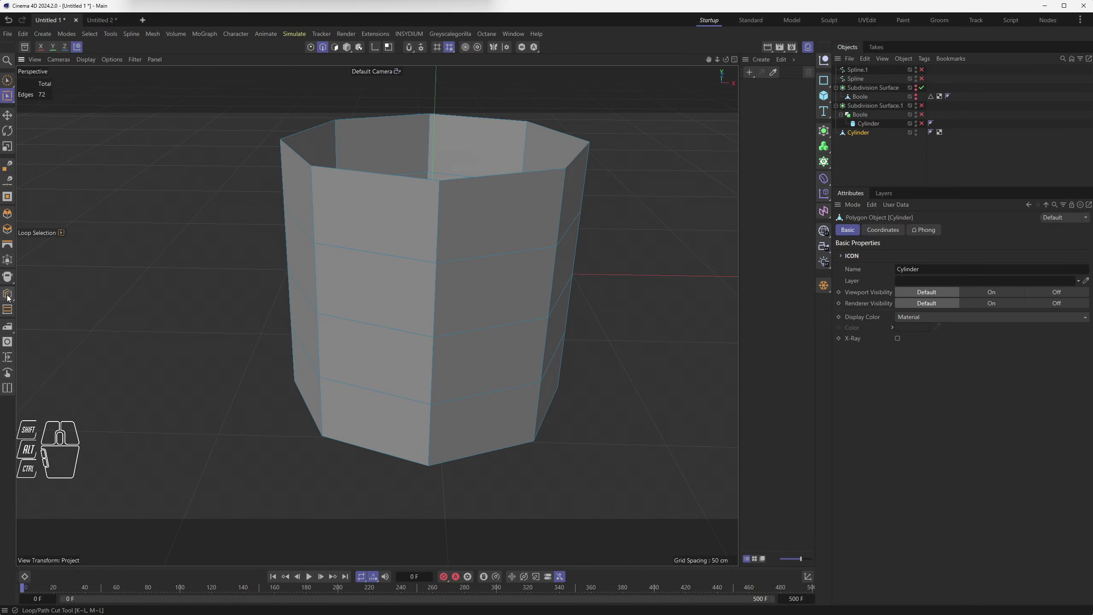
# Step: Adjust the cut tension and turn off Preserve Curvature for the Loop/Path Cut tool
pyautogui.moveTo(8, 298); pyautogui.dragTo(62, 341)
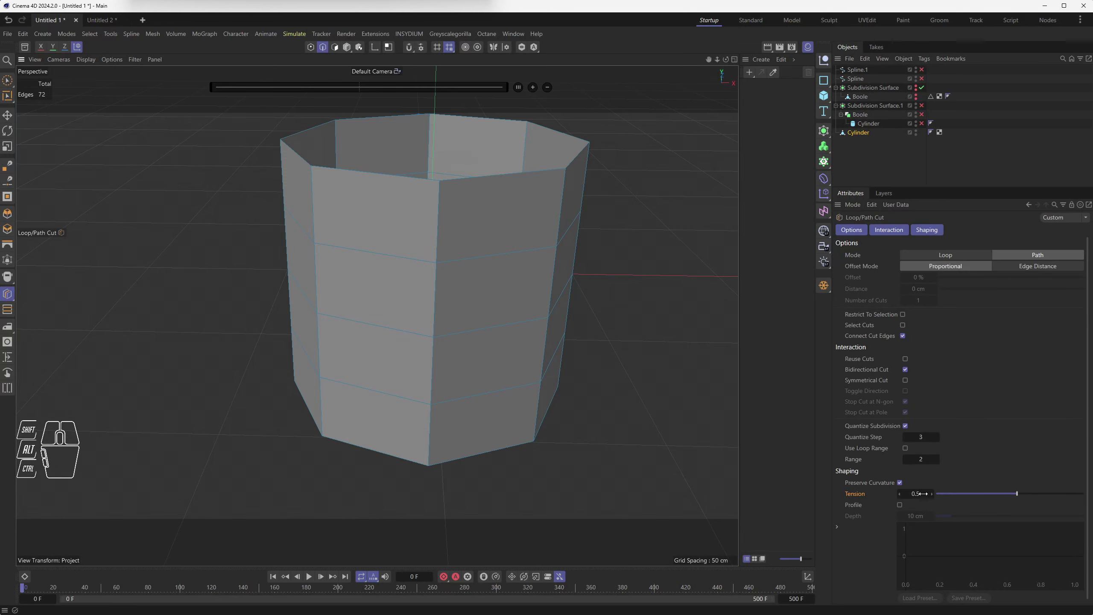
pyautogui.click(901, 484)
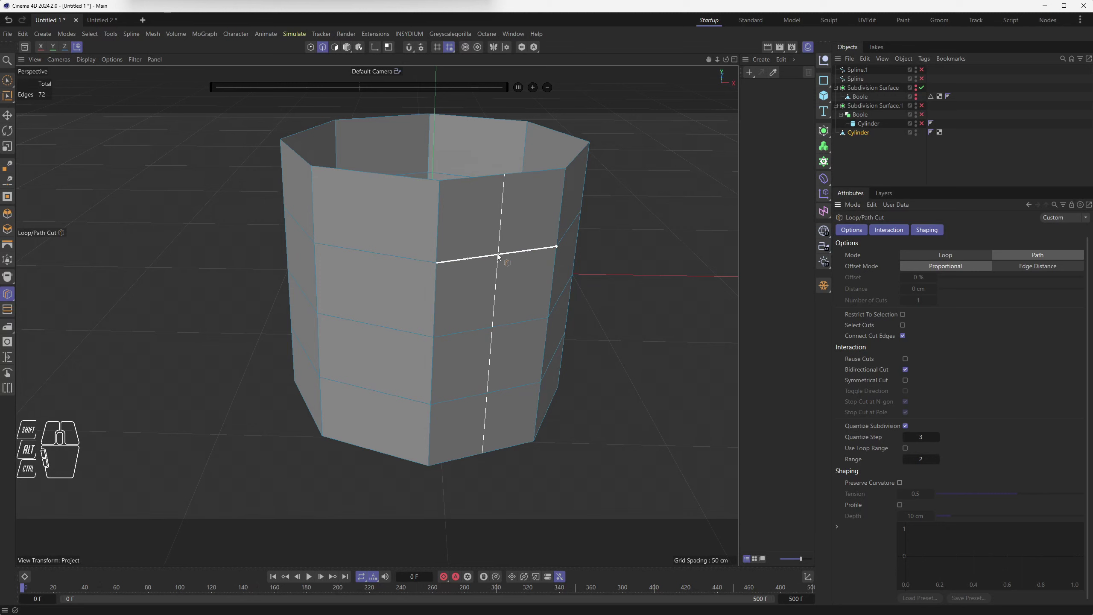
# Step: Cut five new edge paths across the cup's side faces, bringing the mesh to 143 edges
pyautogui.click(499, 255)
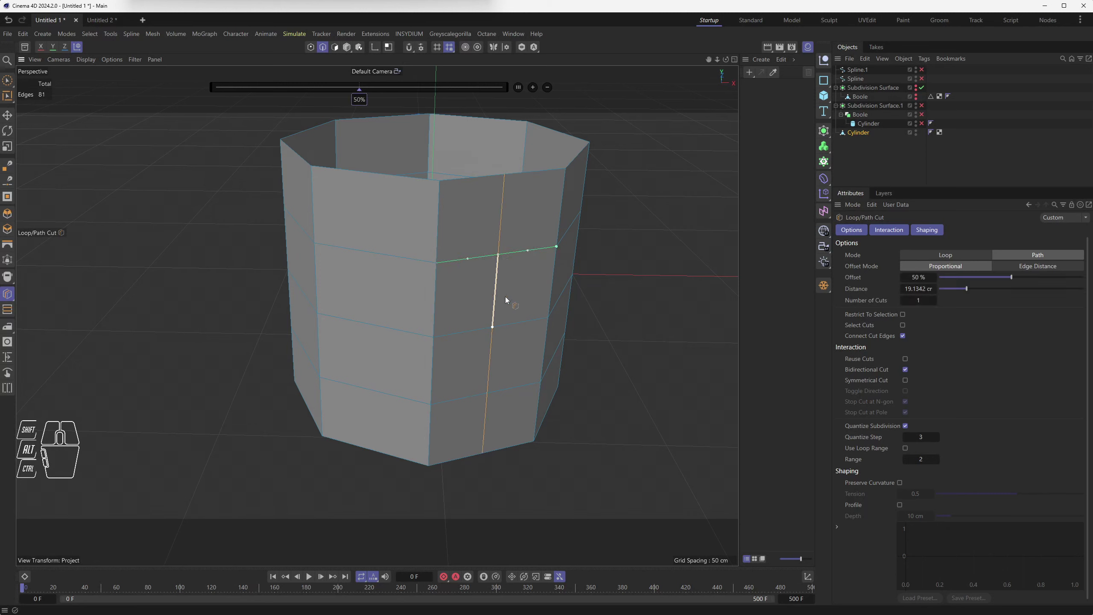
pyautogui.click(553, 289)
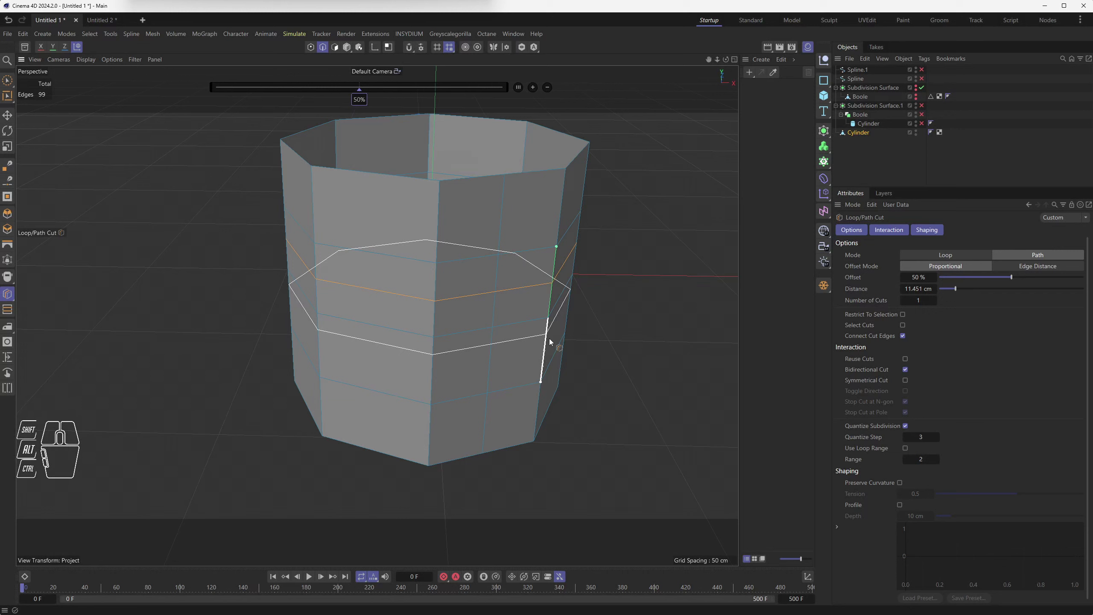
pyautogui.click(546, 352)
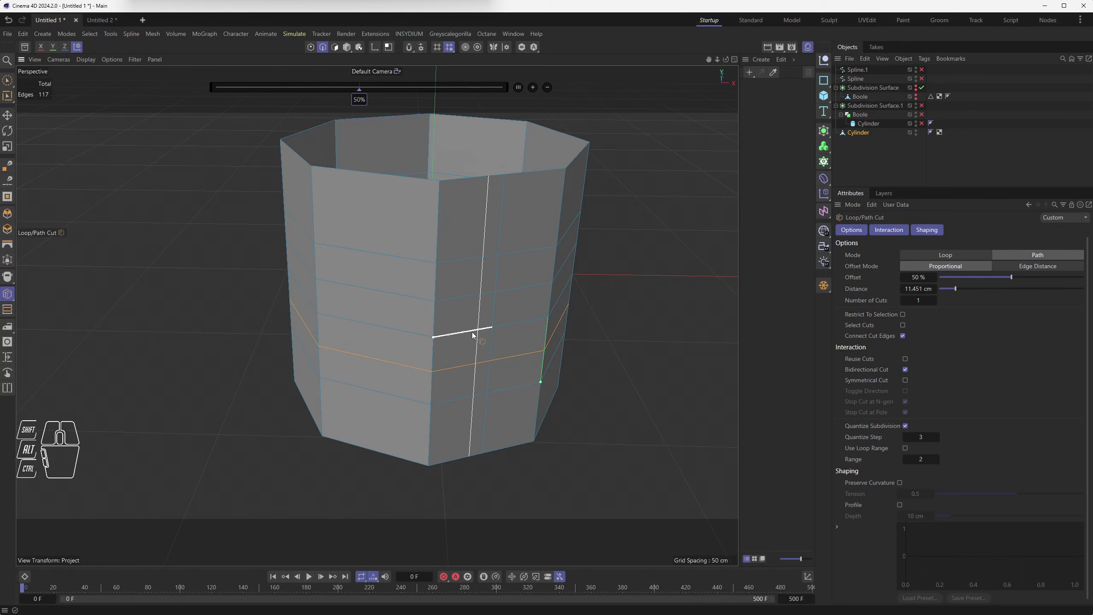
pyautogui.click(468, 332)
pyautogui.click(523, 325)
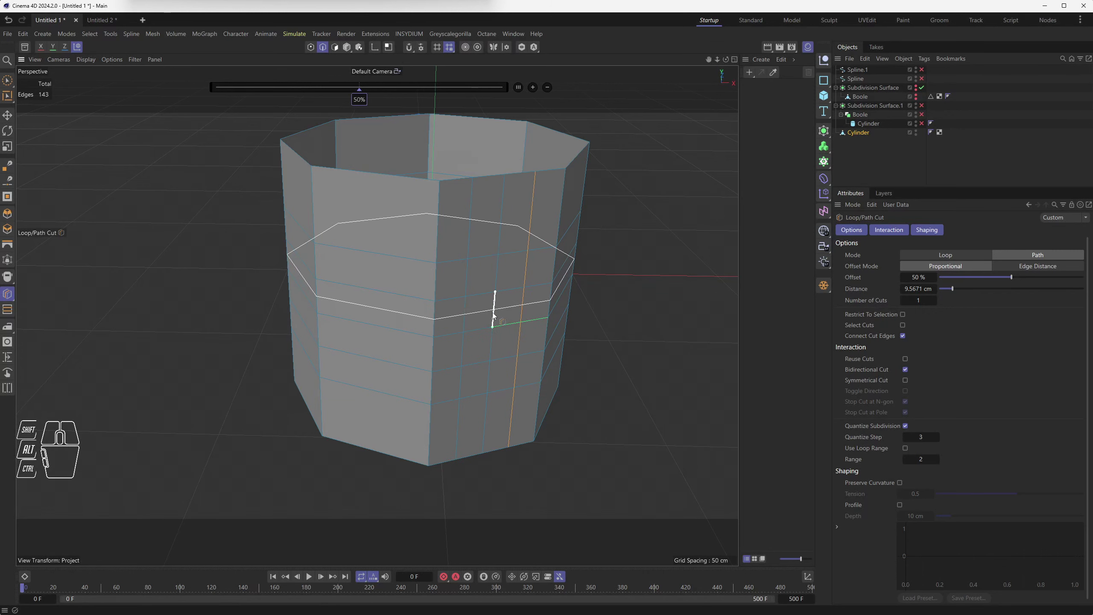
pyautogui.click(6, 83)
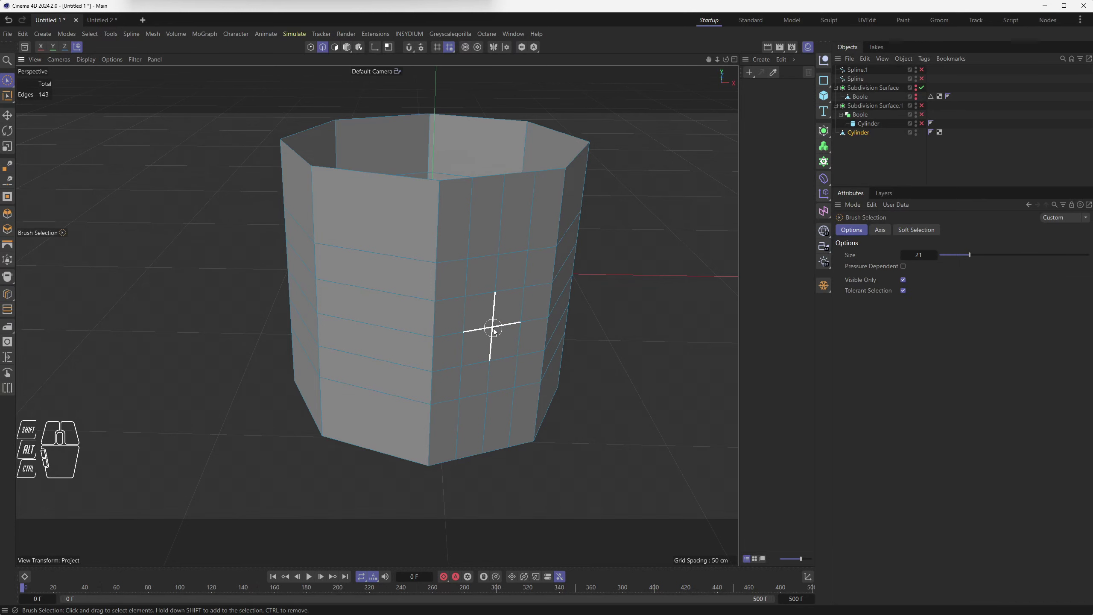
# Step: Add a new Subdivision Surface generator and place it below the Cylinder in the Object Manager
pyautogui.moveTo(538, 279); pyautogui.dragTo(551, 314)
pyautogui.moveTo(553, 265); pyautogui.dragTo(536, 326)
pyautogui.moveTo(536, 325); pyautogui.dragTo(533, 310)
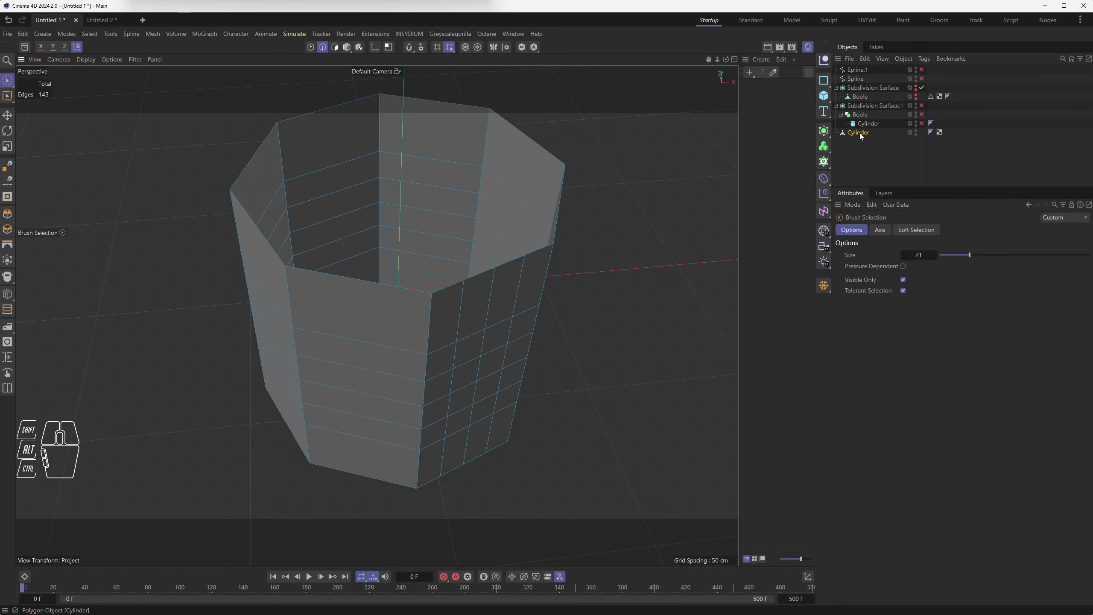
pyautogui.click(827, 131)
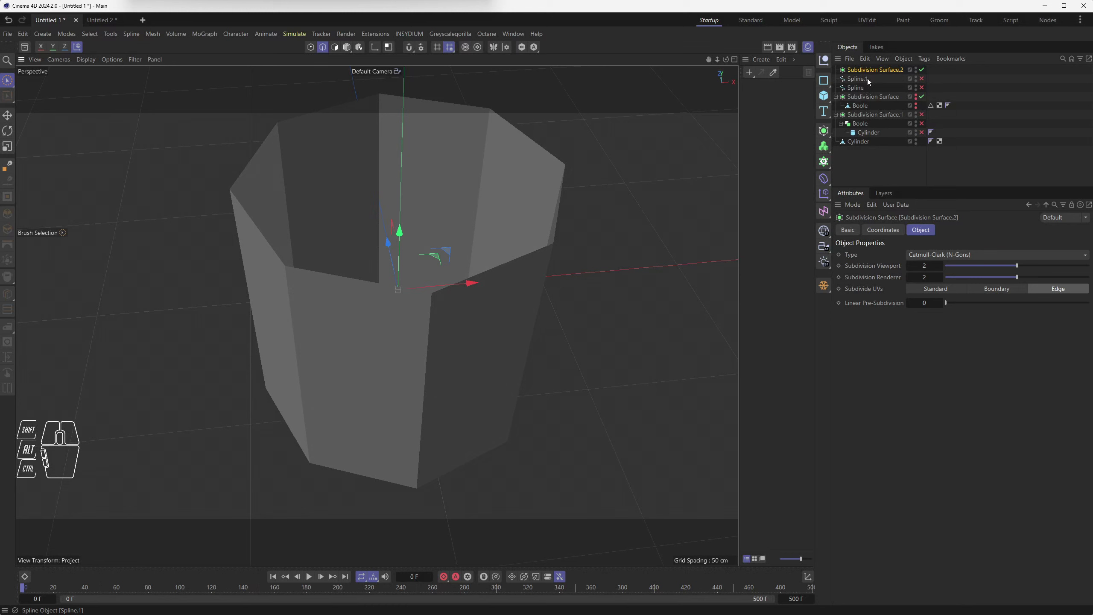
pyautogui.moveTo(870, 68); pyautogui.dragTo(875, 156)
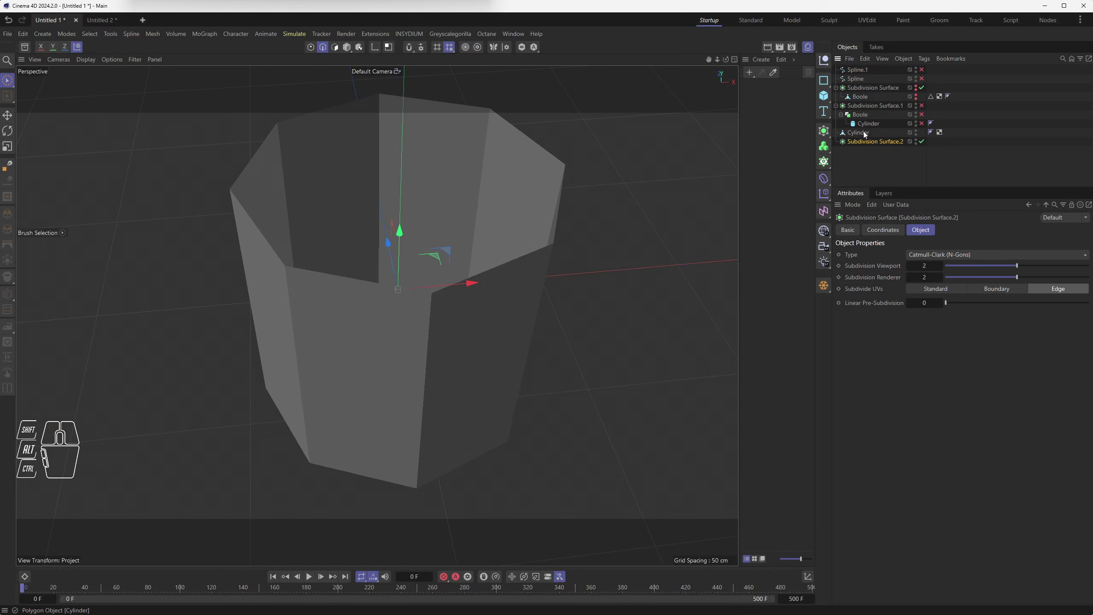
# Step: Put the Cylinder under the new Subdivision Surface.2 so it smooths into a rounded cup
pyautogui.click(865, 133)
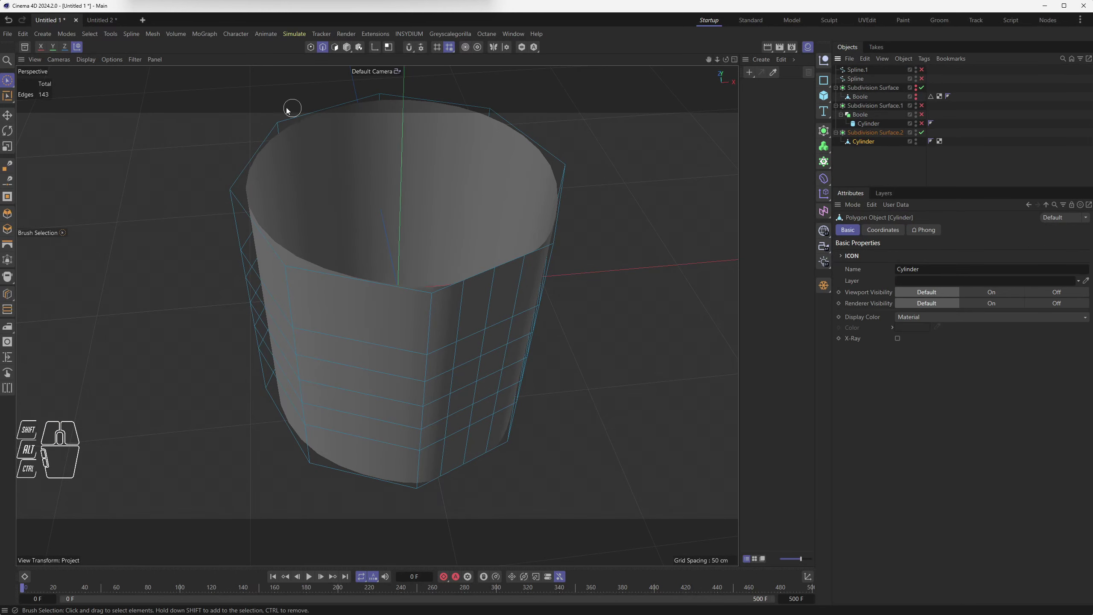
pyautogui.click(891, 160)
pyautogui.moveTo(521, 343); pyautogui.dragTo(513, 371)
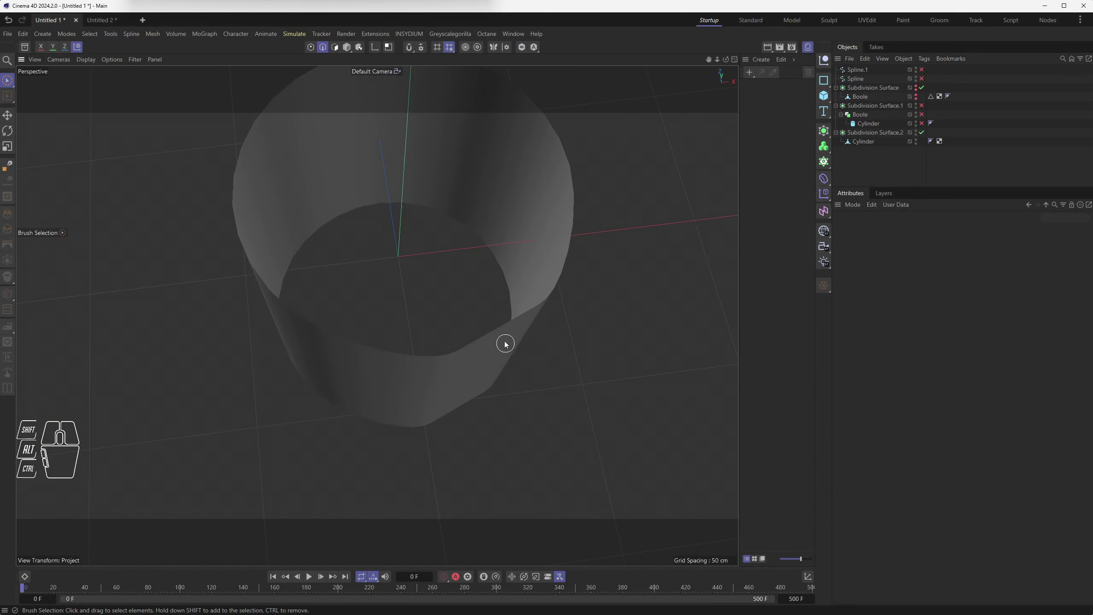
# Step: Inspect the edge-cut cup cage from the four-view layout and back in a single view
pyautogui.middleClick(502, 332)
pyautogui.scroll(3)
pyautogui.middleClick(572, 224)
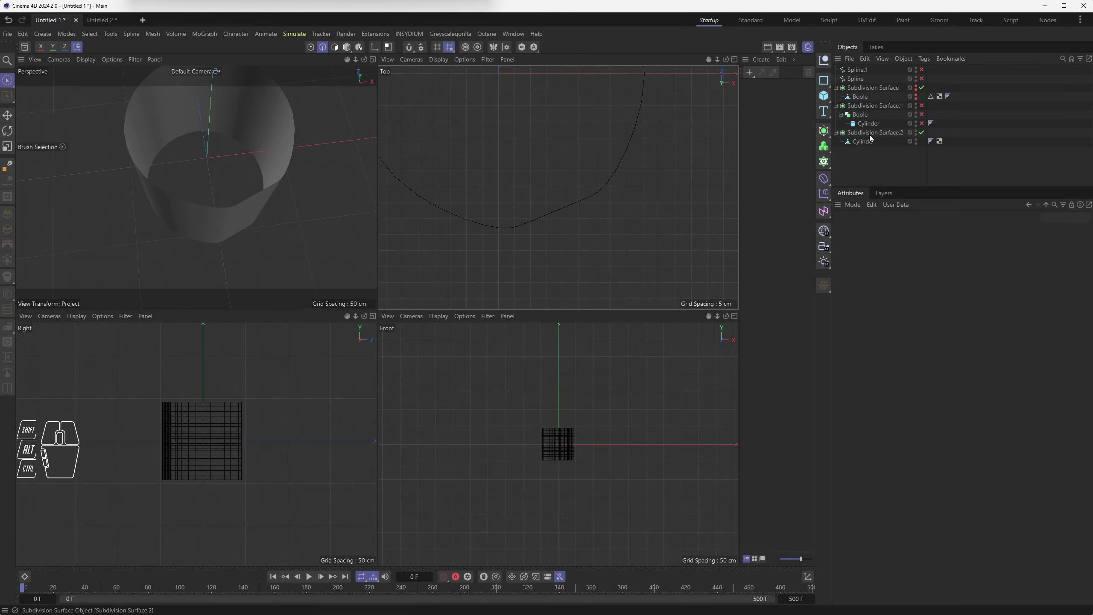
pyautogui.moveTo(869, 144); pyautogui.dragTo(870, 170)
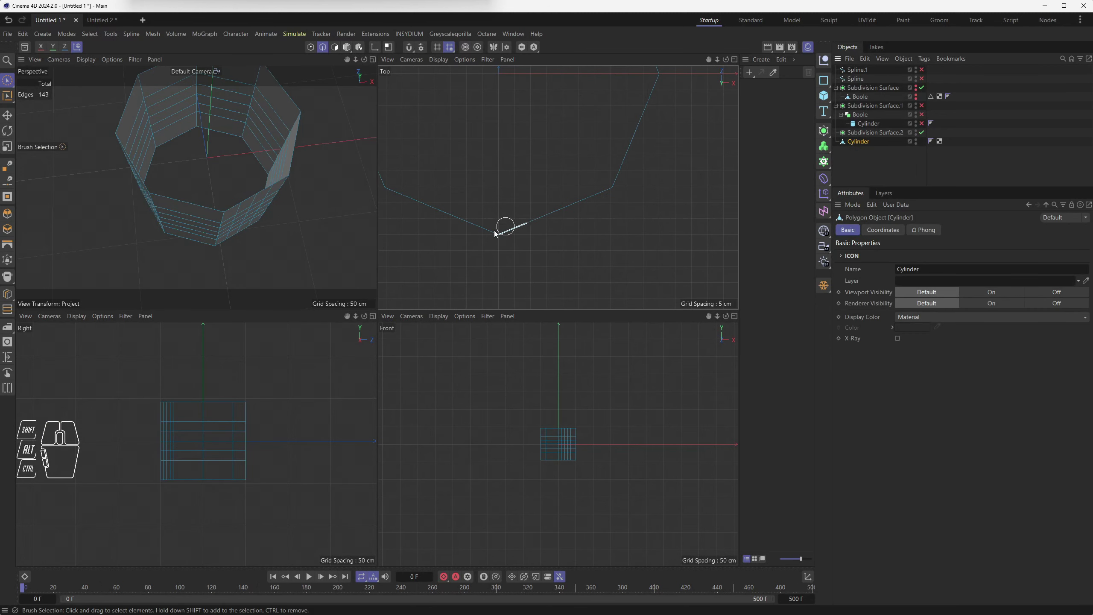
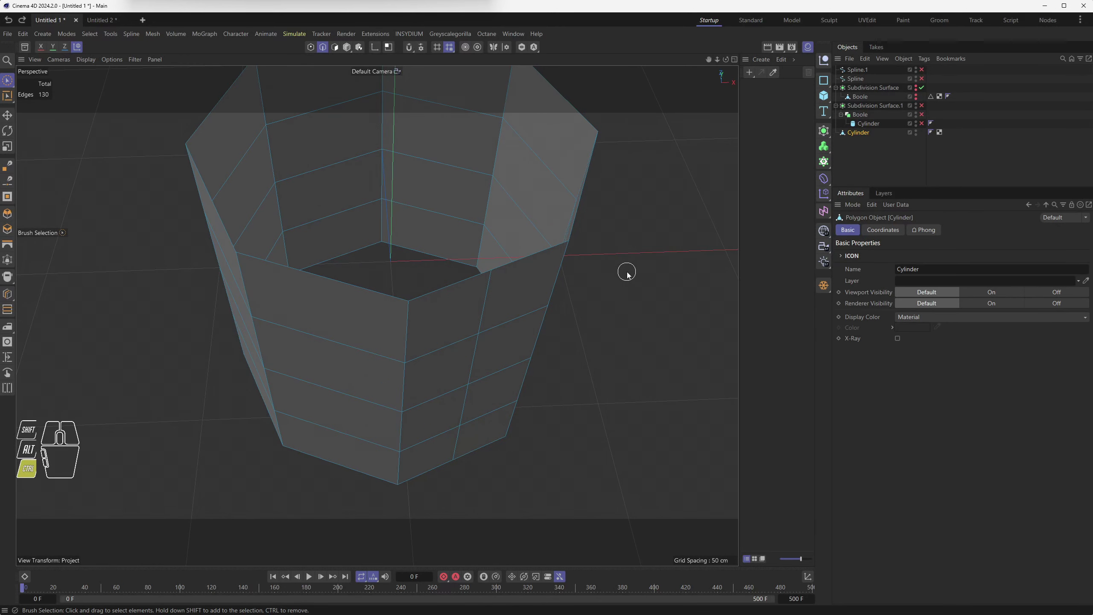
# Step: Orbit to face the cup's side and pick the Loop/Path Cut tool in Path mode
pyautogui.moveTo(554, 327); pyautogui.dragTo(549, 307)
pyautogui.moveTo(513, 322); pyautogui.dragTo(457, 276)
pyautogui.click(457, 277)
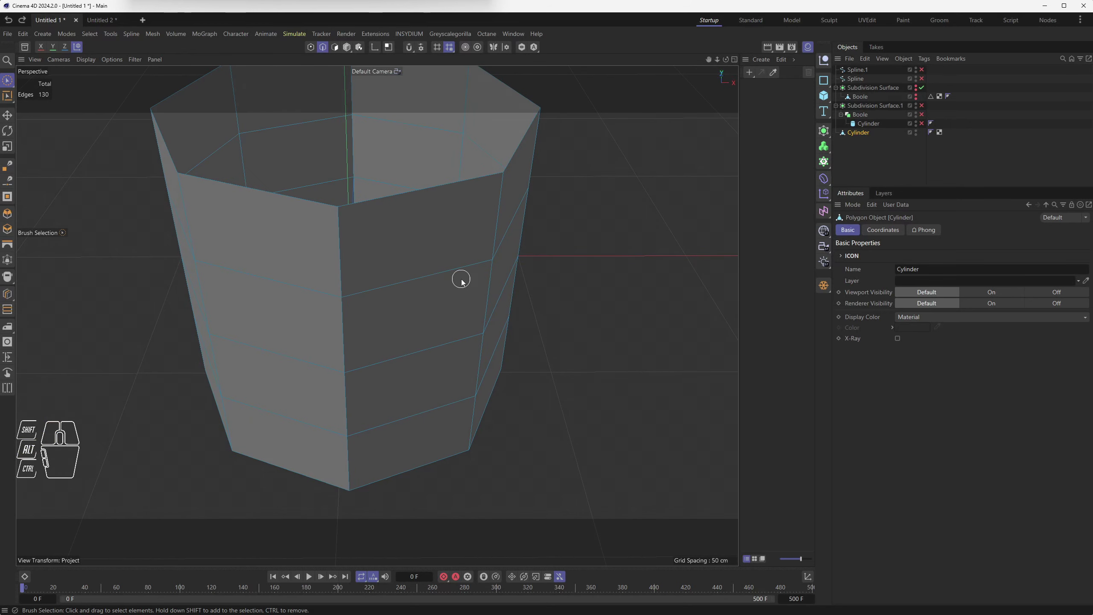
pyautogui.moveTo(9, 296); pyautogui.dragTo(68, 338)
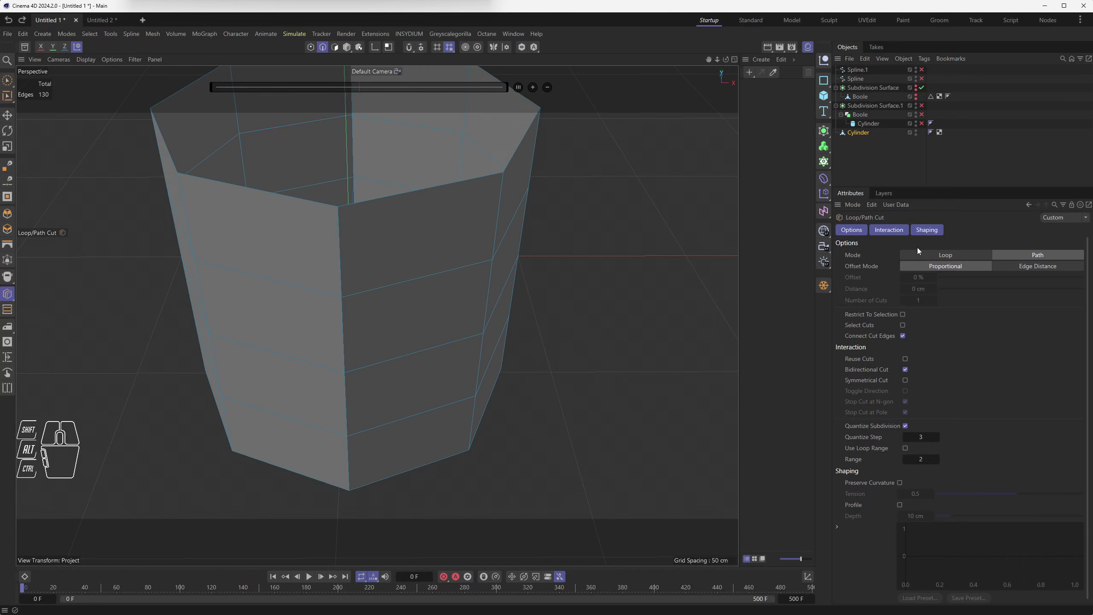
# Step: Test the Quantize Subdivision and Quantize Step options, leaving quantized subdivision off
pyautogui.click(909, 429)
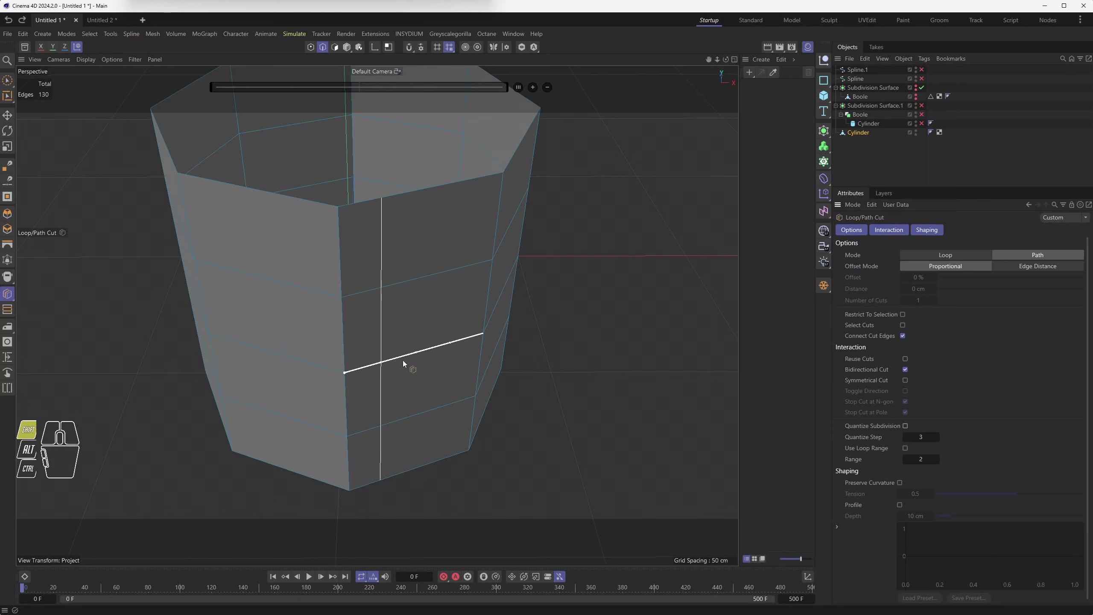
pyautogui.click(871, 428)
pyautogui.click(907, 427)
pyautogui.click(908, 427)
pyautogui.click(907, 428)
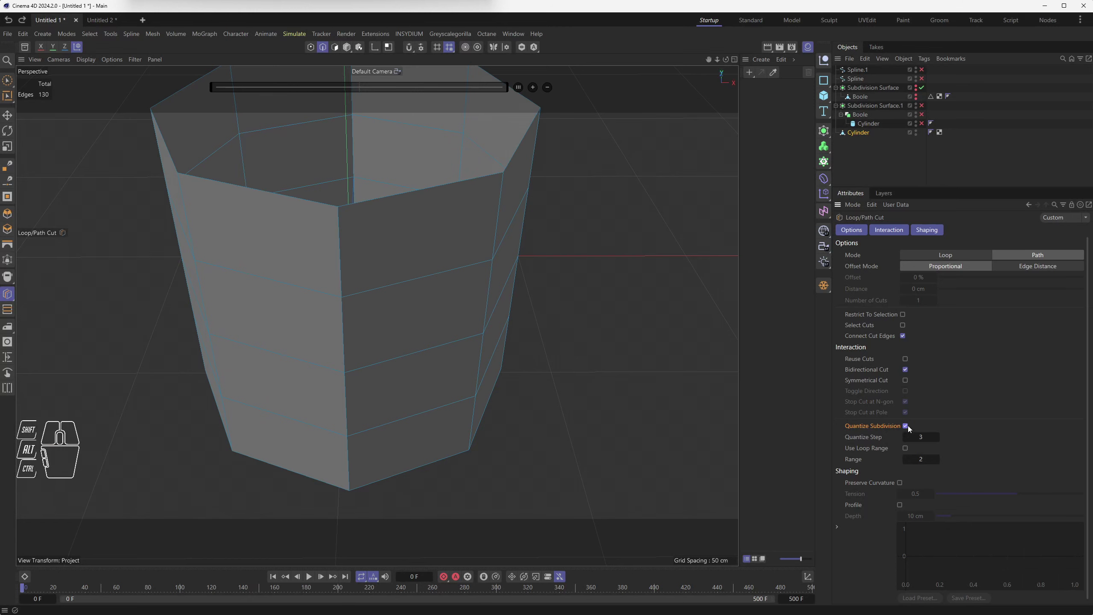
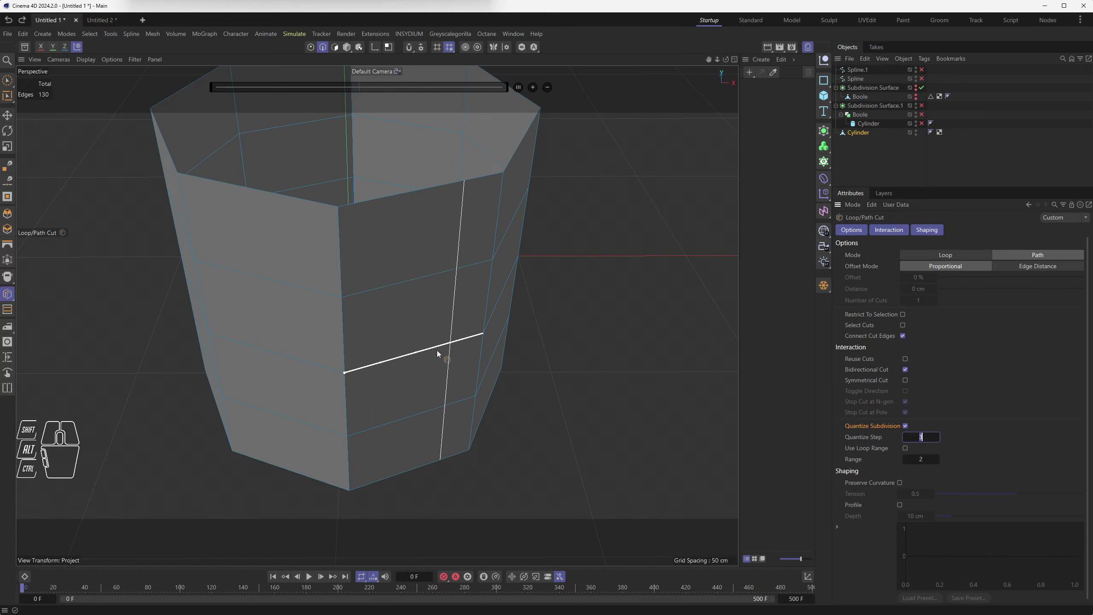
pyautogui.click(906, 427)
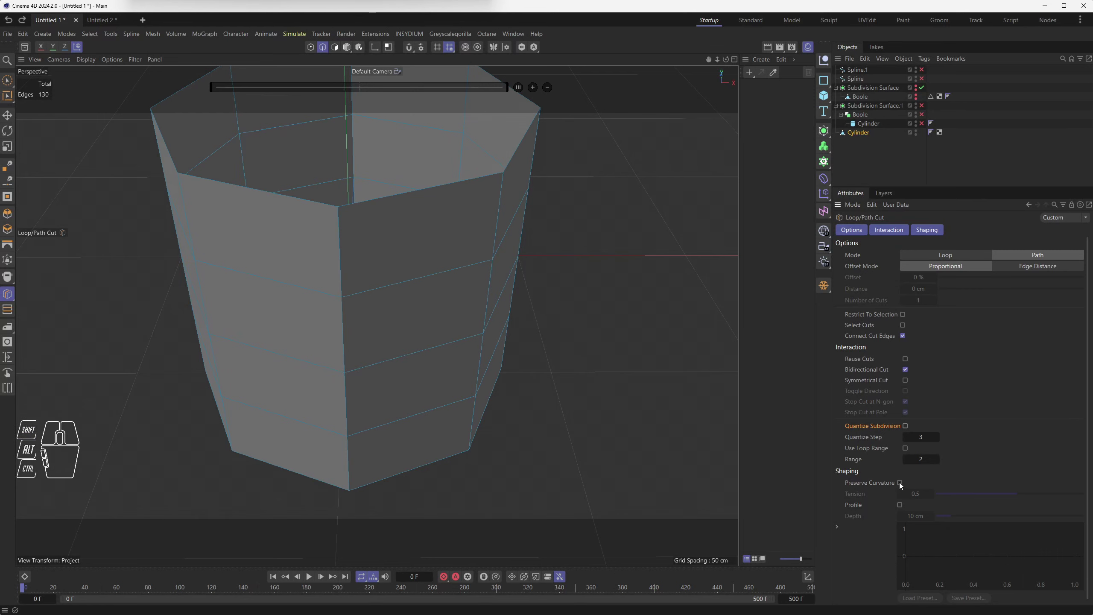
# Step: Enable Preserve Curvature at tension 1 and turn Quantize Subdivision back on for path cuts
pyautogui.click(902, 484)
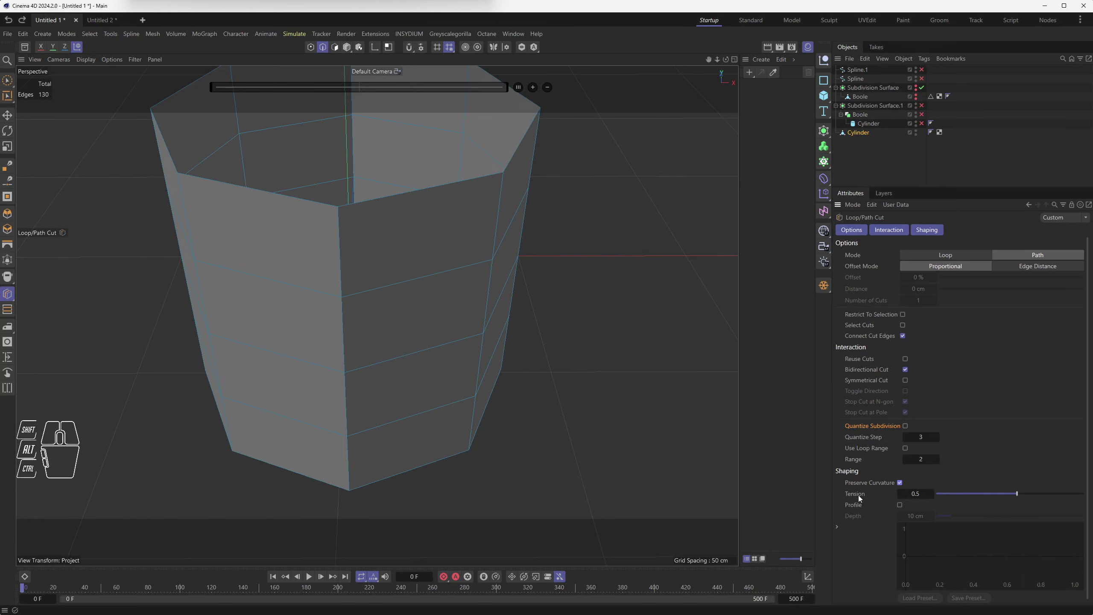
pyautogui.click(859, 496)
pyautogui.moveTo(859, 496); pyautogui.dragTo(882, 567)
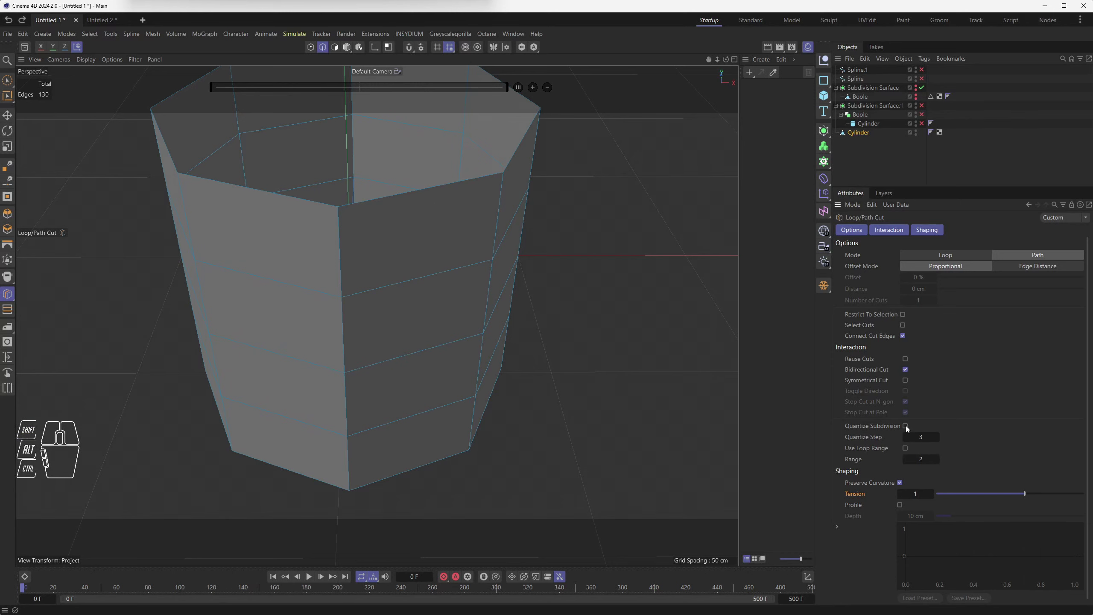
pyautogui.click(910, 427)
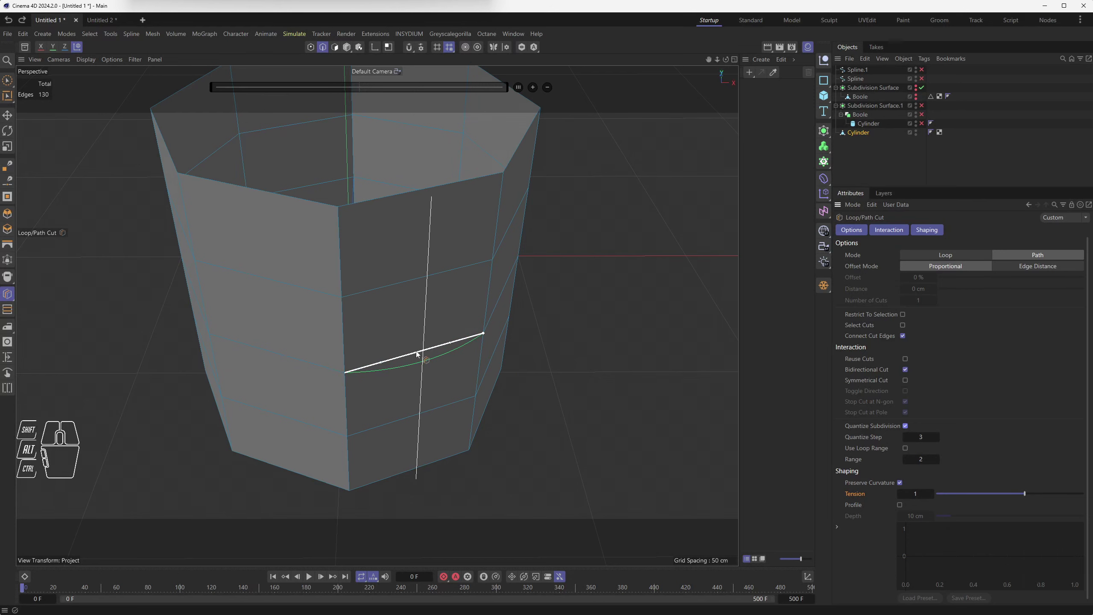
# Step: Orbit around the cup to preview the curved path cut across a lower face
pyautogui.moveTo(425, 343); pyautogui.dragTo(435, 397)
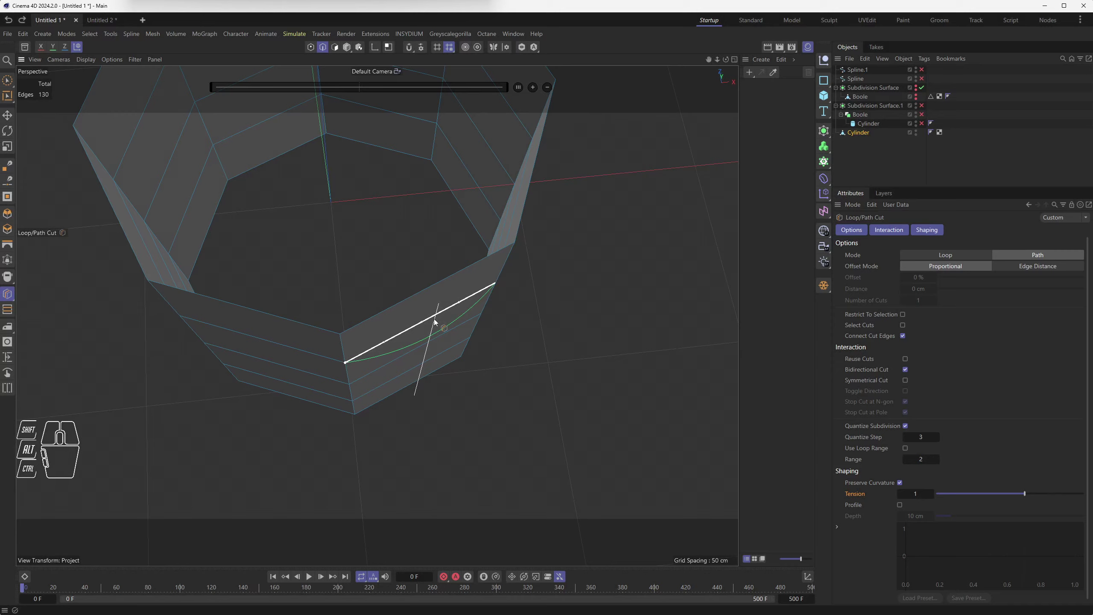
pyautogui.moveTo(438, 323); pyautogui.dragTo(430, 240)
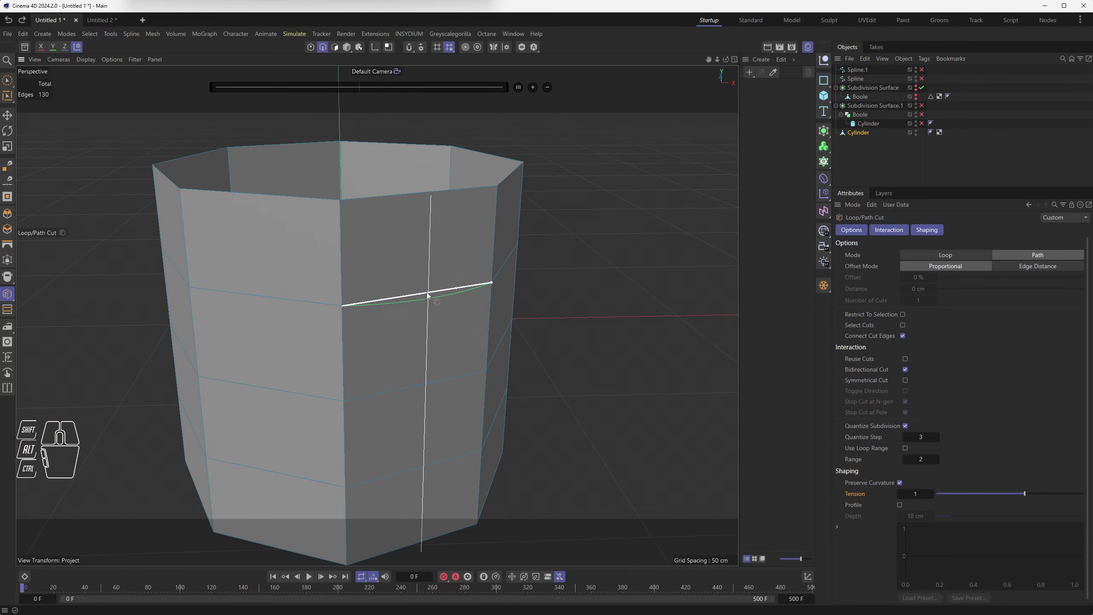
pyautogui.moveTo(431, 301); pyautogui.dragTo(438, 323)
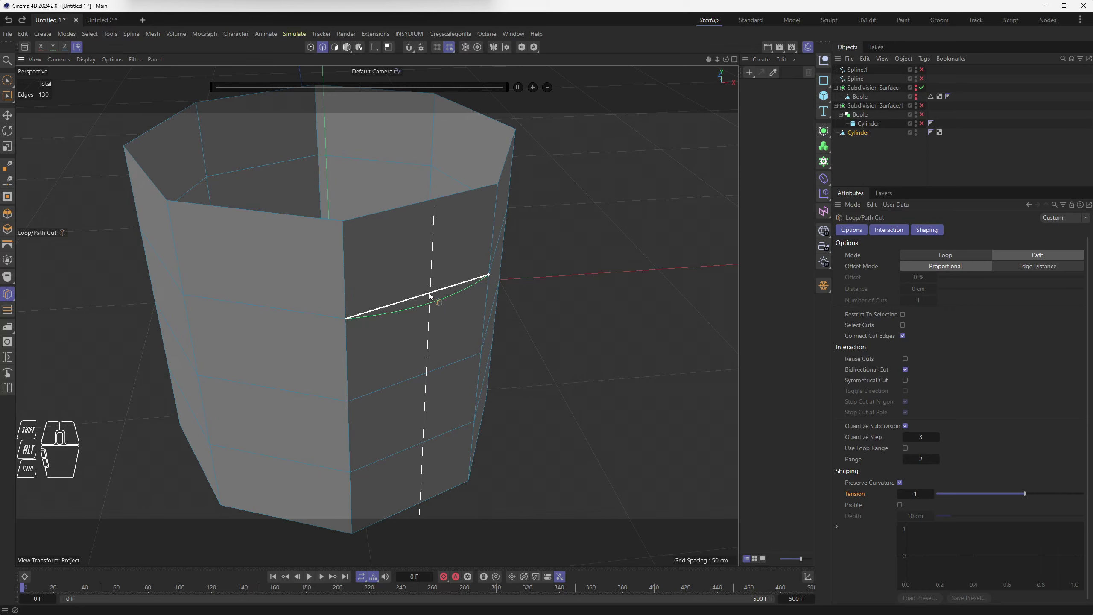
# Step: Cut a quantized path across the lower face and down the cup wall, inspecting it from around the cup
pyautogui.click(431, 294)
pyautogui.moveTo(444, 290); pyautogui.dragTo(441, 306)
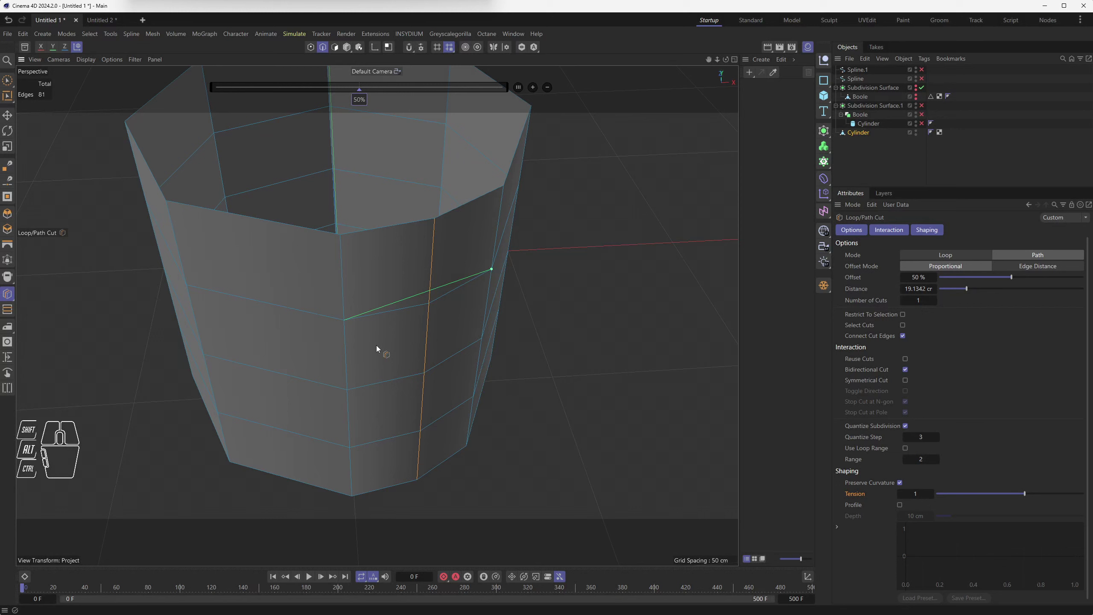
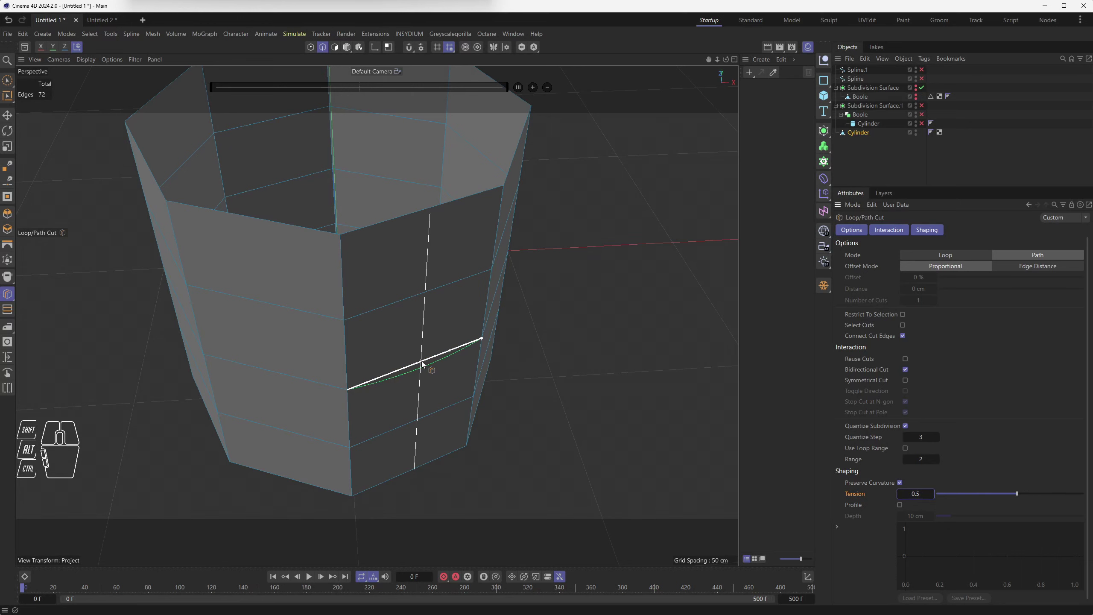
pyautogui.click(424, 362)
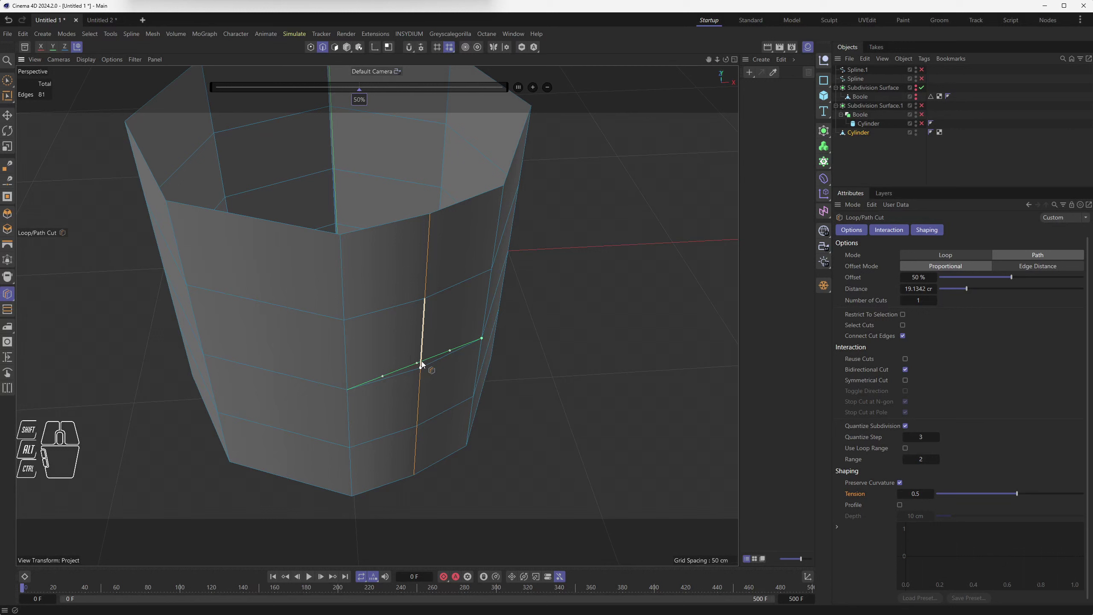
pyautogui.moveTo(453, 381); pyautogui.dragTo(431, 342)
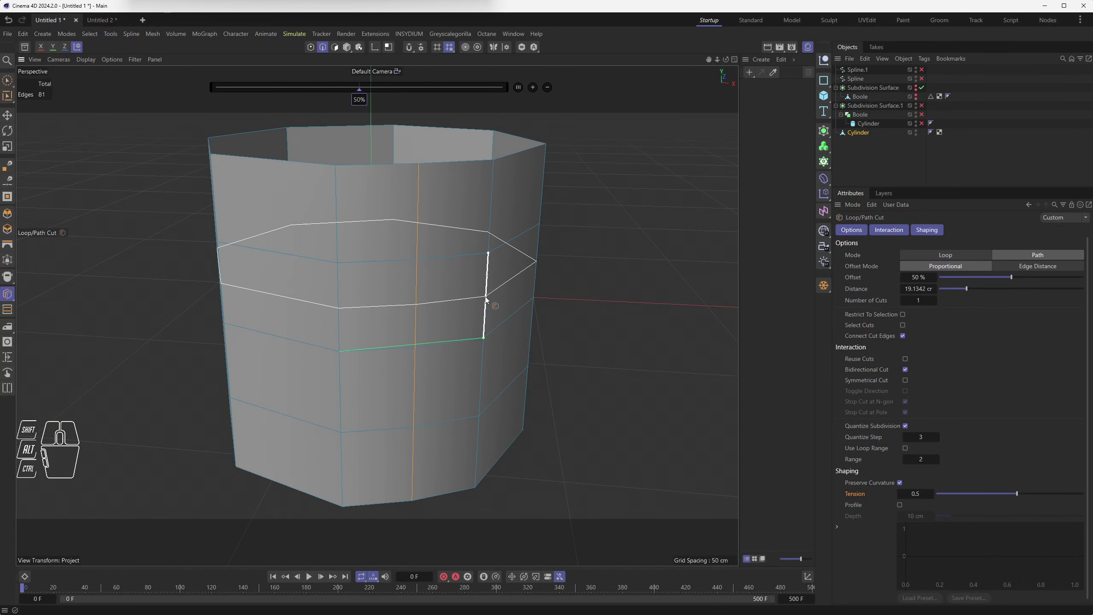
pyautogui.click(487, 298)
pyautogui.click(482, 377)
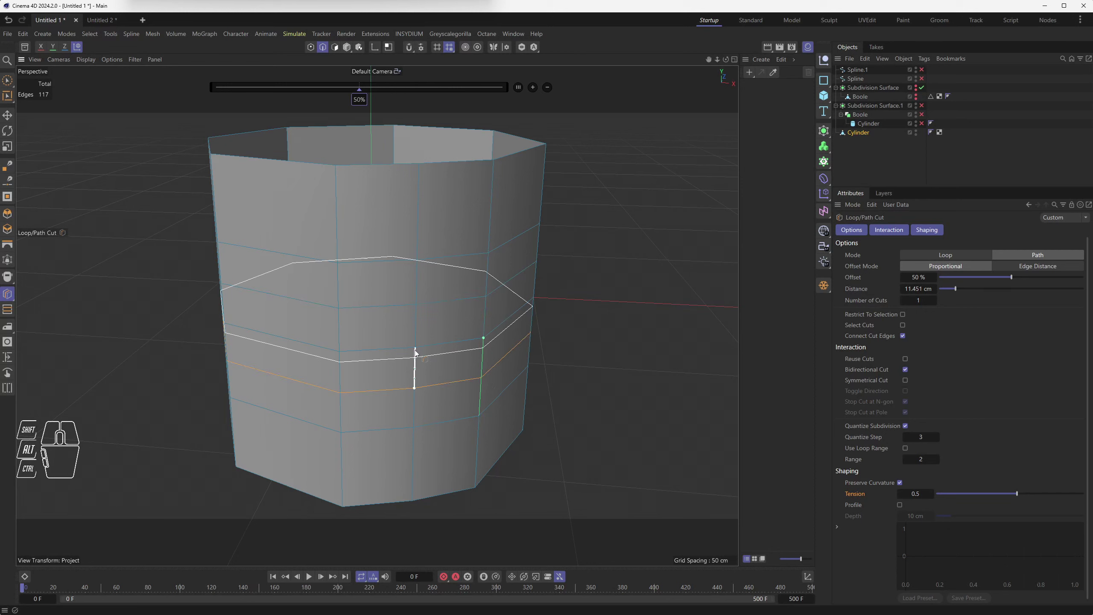
# Step: Add further horizontal path cuts crossing the front face and view the resulting cage from below
pyautogui.click(382, 350)
pyautogui.click(448, 346)
pyautogui.moveTo(392, 338); pyautogui.dragTo(410, 434)
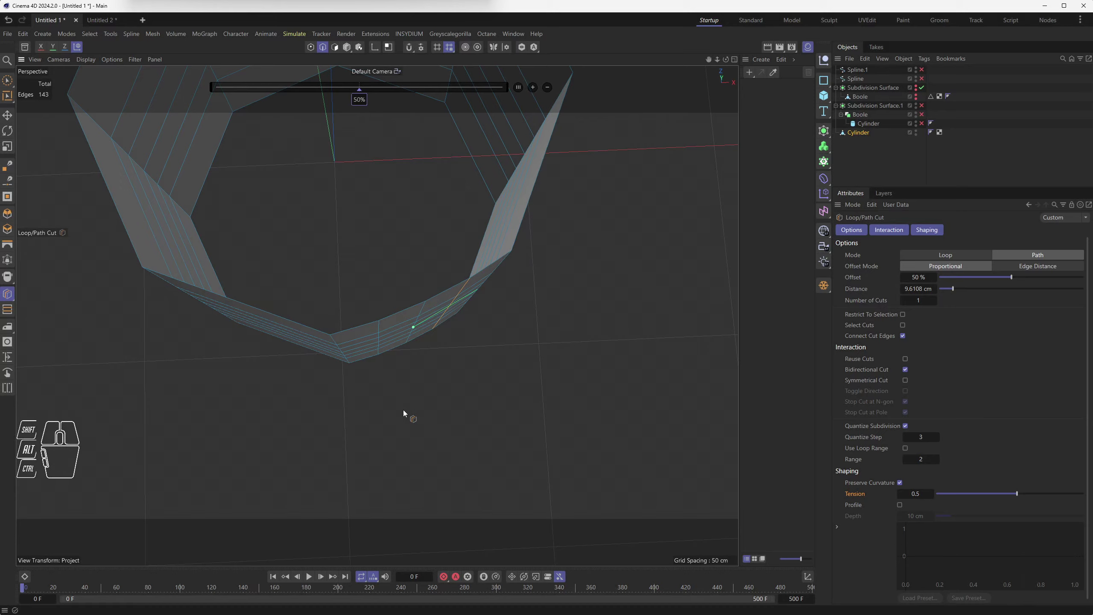
pyautogui.moveTo(427, 426); pyautogui.dragTo(424, 382)
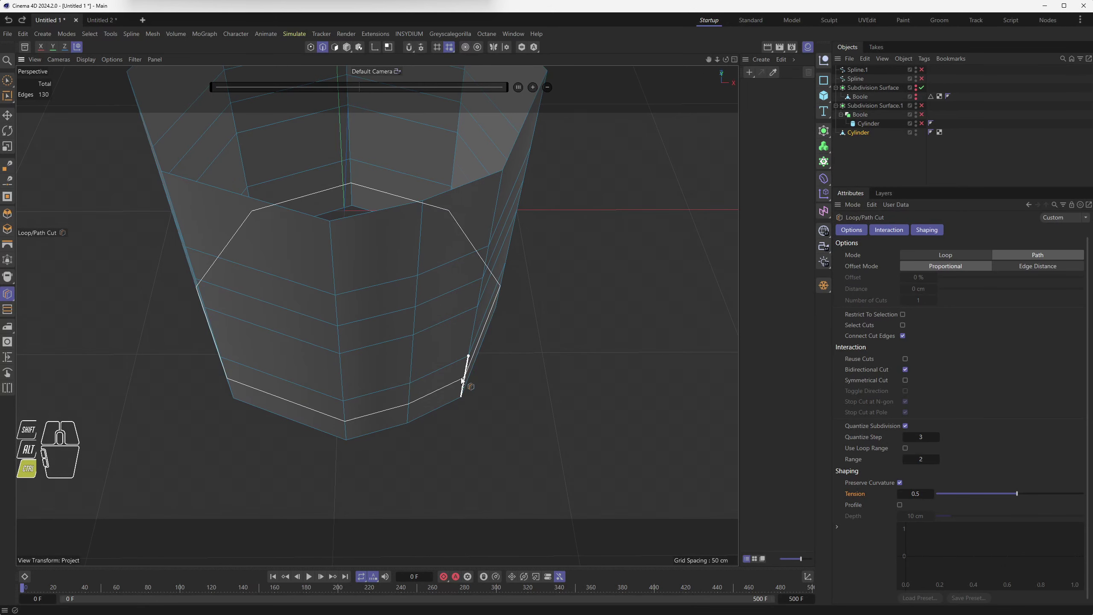
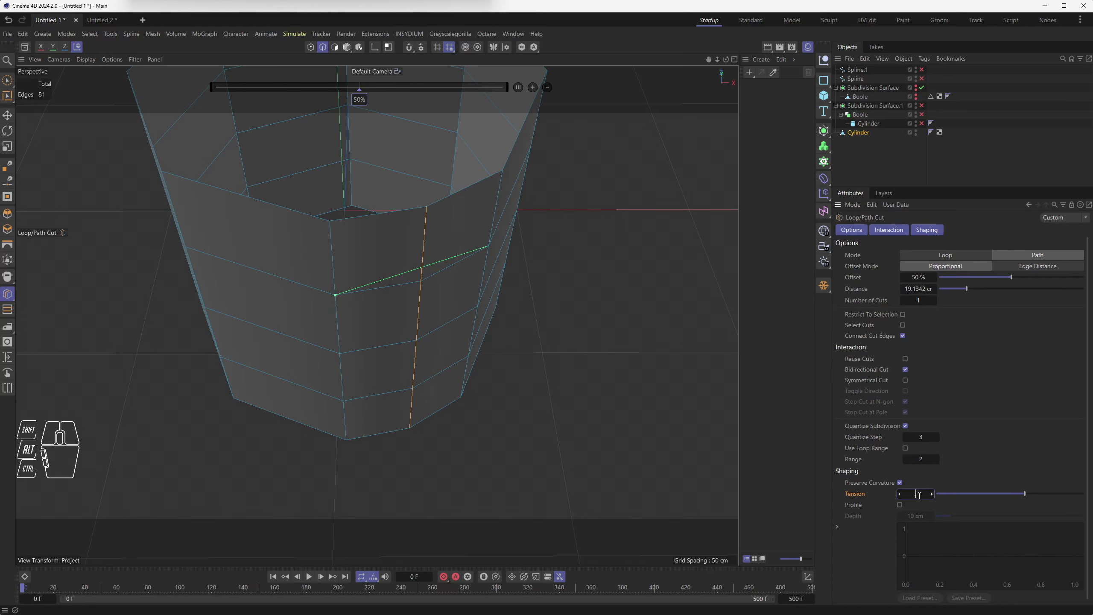
pyautogui.click(383, 284)
pyautogui.click(453, 267)
pyautogui.moveTo(434, 280); pyautogui.dragTo(430, 347)
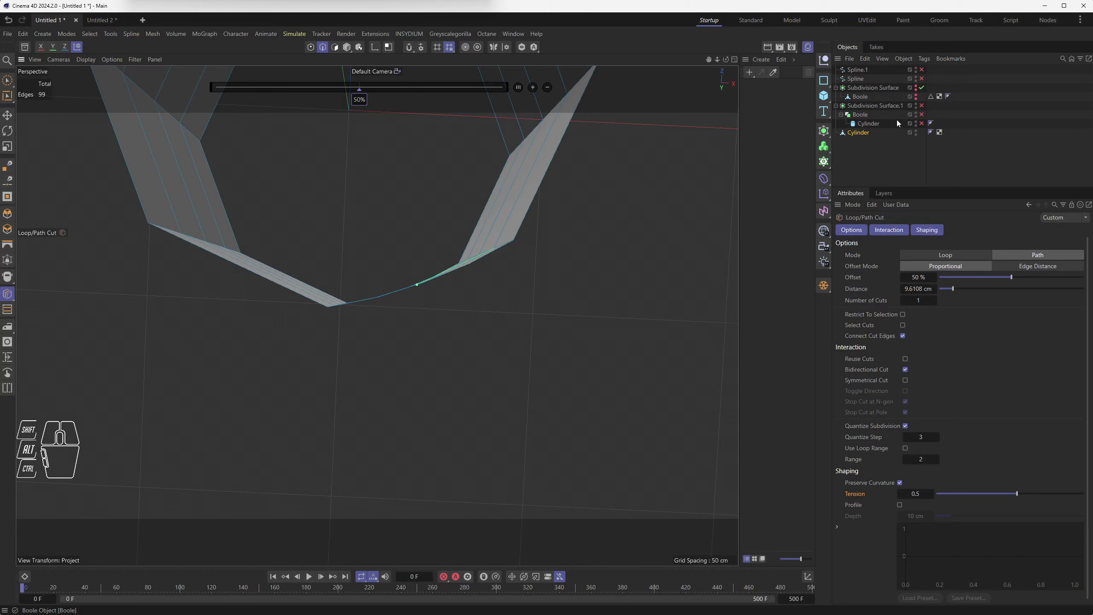
# Step: Create Subdivision Surface.2 and nest the Cylinder under it to smooth the cup
pyautogui.click(825, 130)
pyautogui.moveTo(872, 69); pyautogui.dragTo(867, 158)
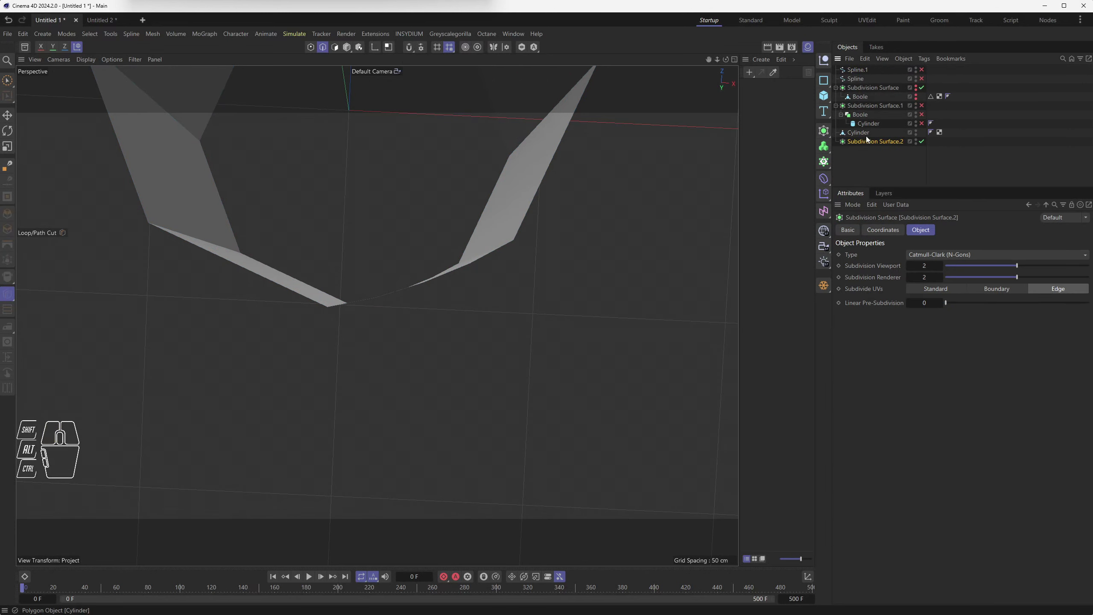
pyautogui.moveTo(867, 135); pyautogui.dragTo(880, 142)
pyautogui.moveTo(499, 318); pyautogui.dragTo(495, 257)
pyautogui.click(869, 142)
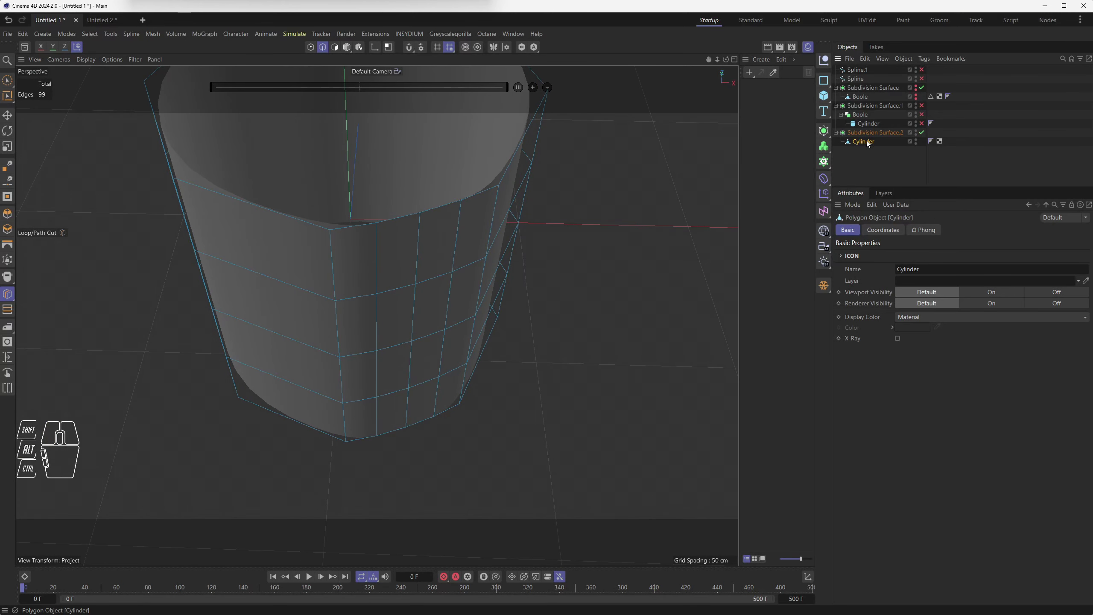
# Step: Toggle the Subdivision Surface on and off to compare the smooth cup with the faceted cage, ending with it off
pyautogui.click(923, 134)
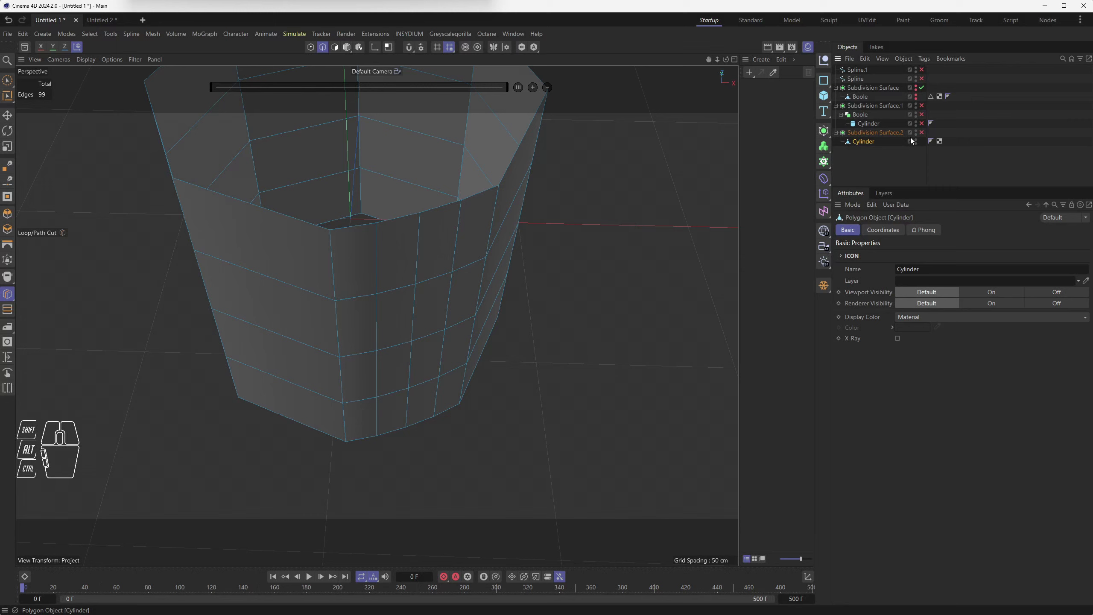
pyautogui.click(923, 133)
pyautogui.click(870, 165)
pyautogui.moveTo(474, 365); pyautogui.dragTo(488, 364)
pyautogui.moveTo(452, 336); pyautogui.dragTo(447, 366)
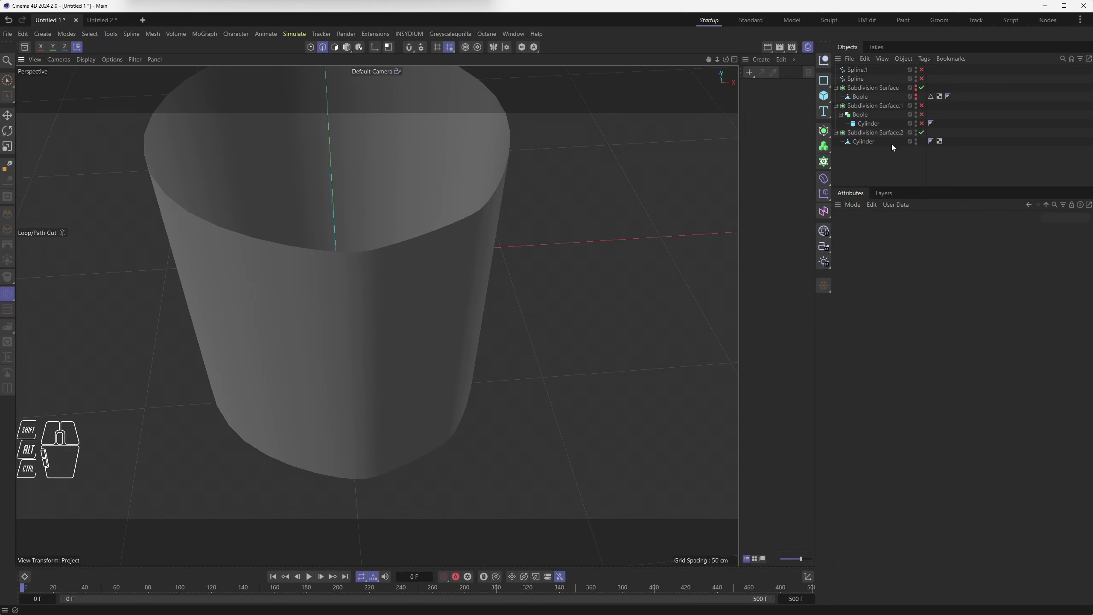
pyautogui.click(923, 132)
pyautogui.click(868, 142)
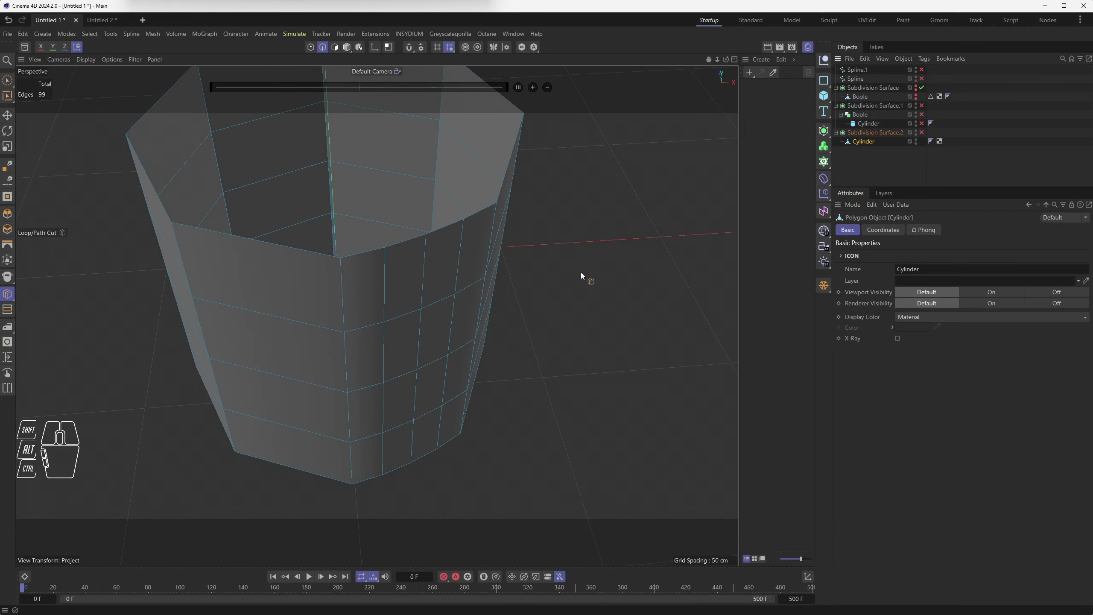
pyautogui.moveTo(522, 358); pyautogui.dragTo(487, 401)
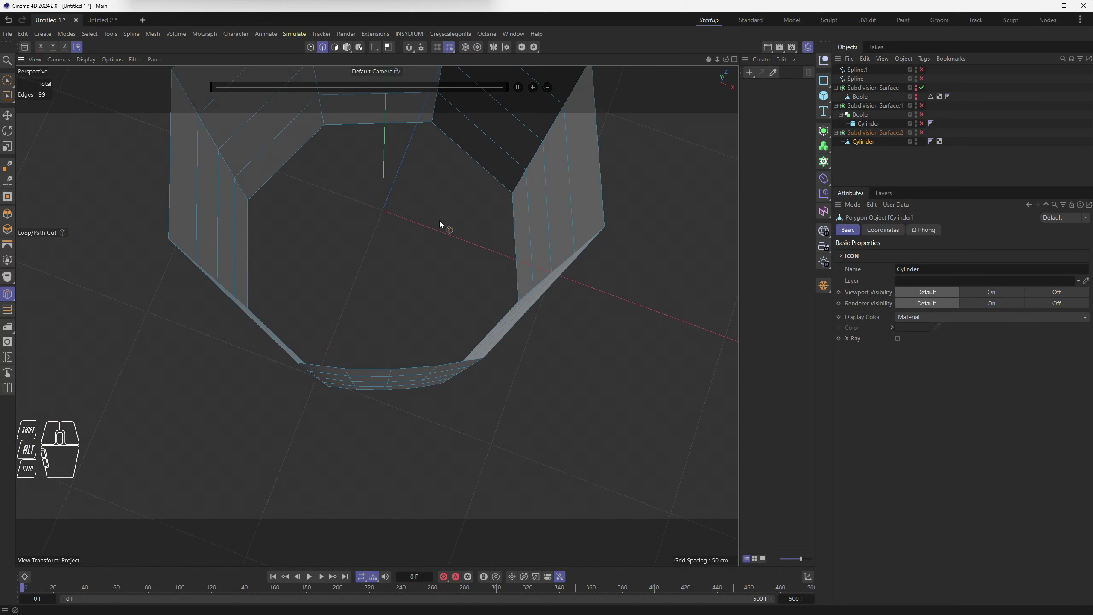
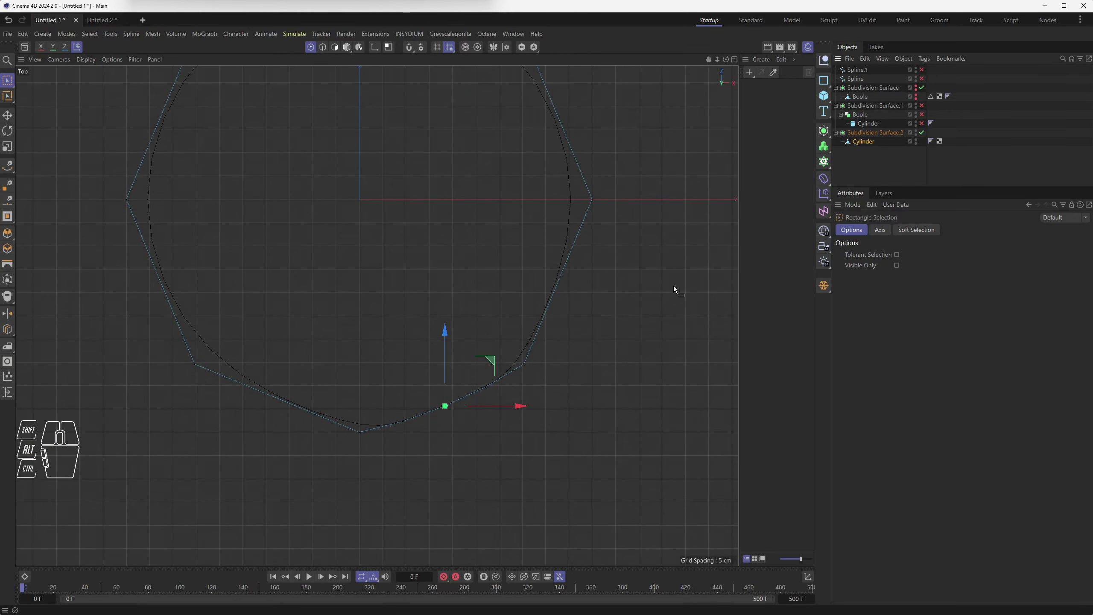
# Step: Zoom into the top view and pan along the cup's bottom outline to check the cut points
pyautogui.scroll(3)
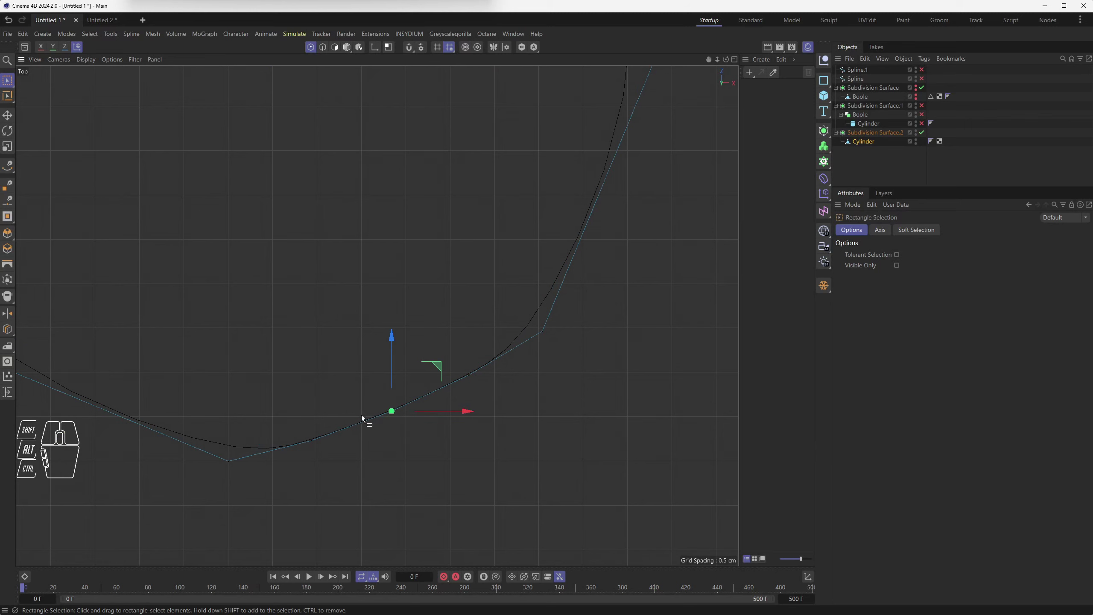
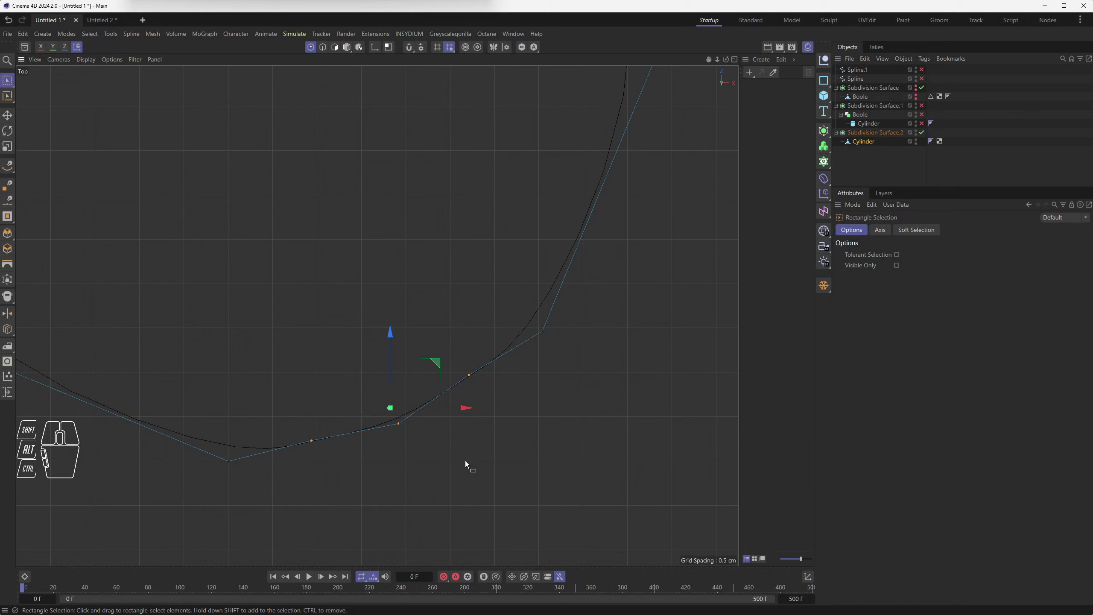
pyautogui.moveTo(438, 364); pyautogui.dragTo(445, 370)
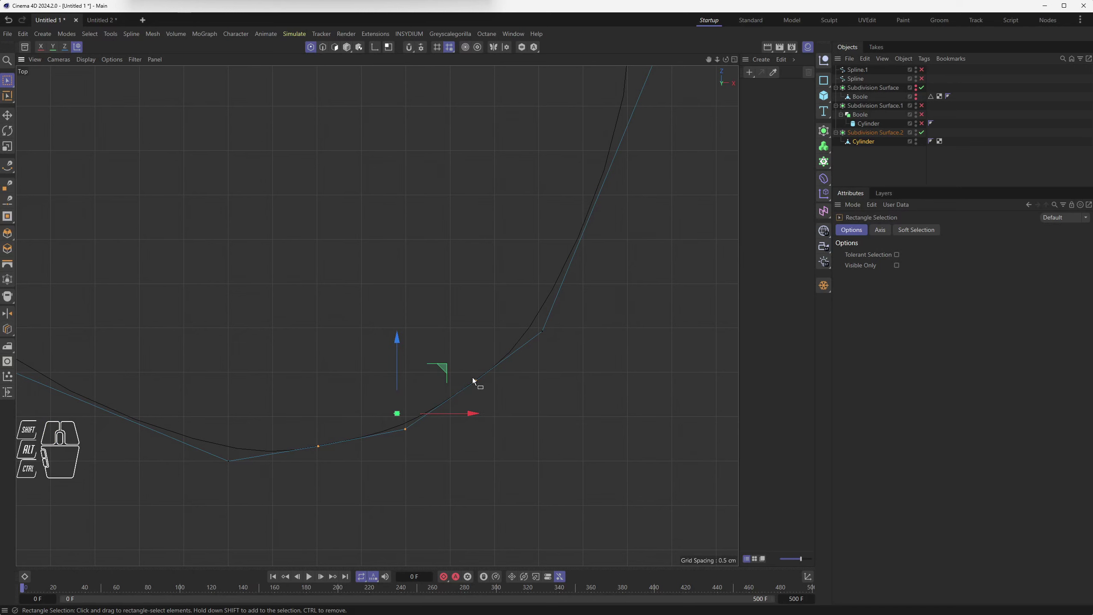
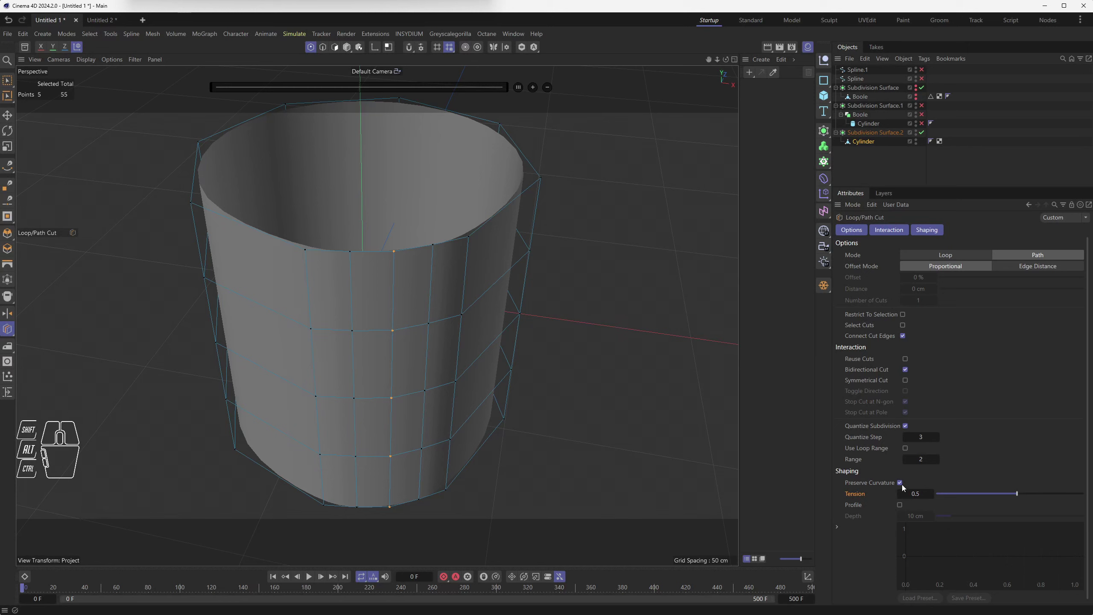
# Step: Keep Preserve Curvature on and lower the cut Tension to -1.6
pyautogui.click(903, 486)
pyautogui.click(903, 486)
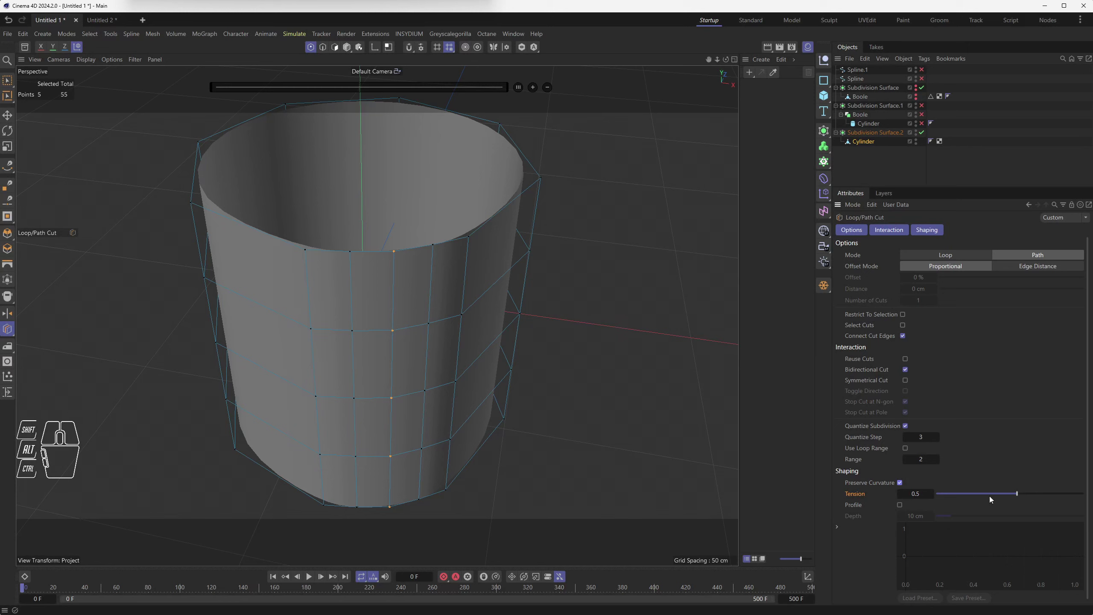
pyautogui.moveTo(1019, 495); pyautogui.dragTo(986, 497)
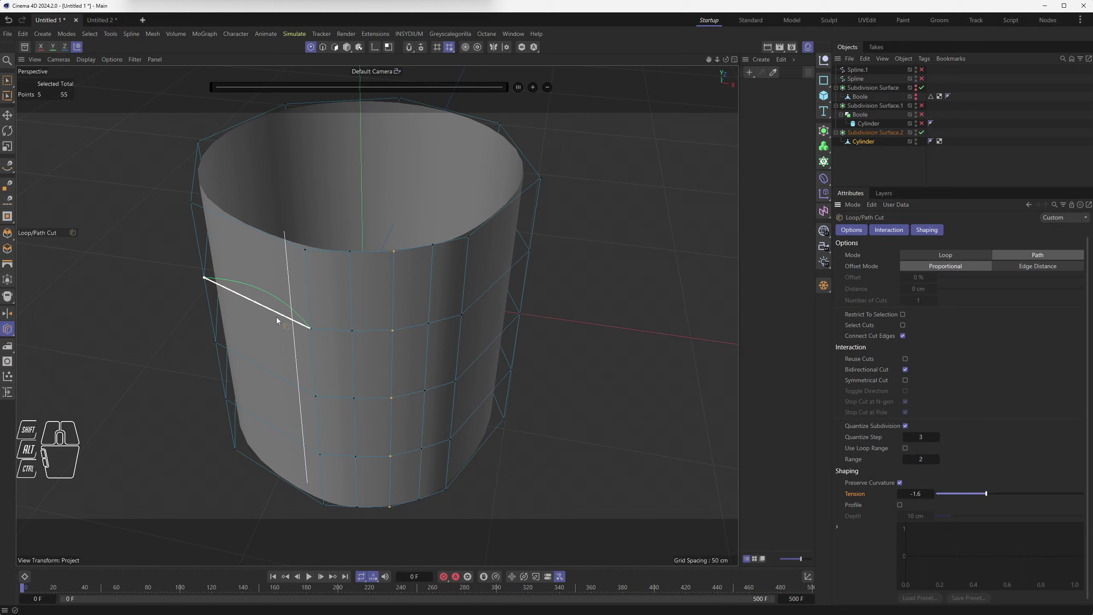
# Step: Test a path cut across the wall, undo the bulge it creates, and start a new cut from the rim
pyautogui.click(259, 306)
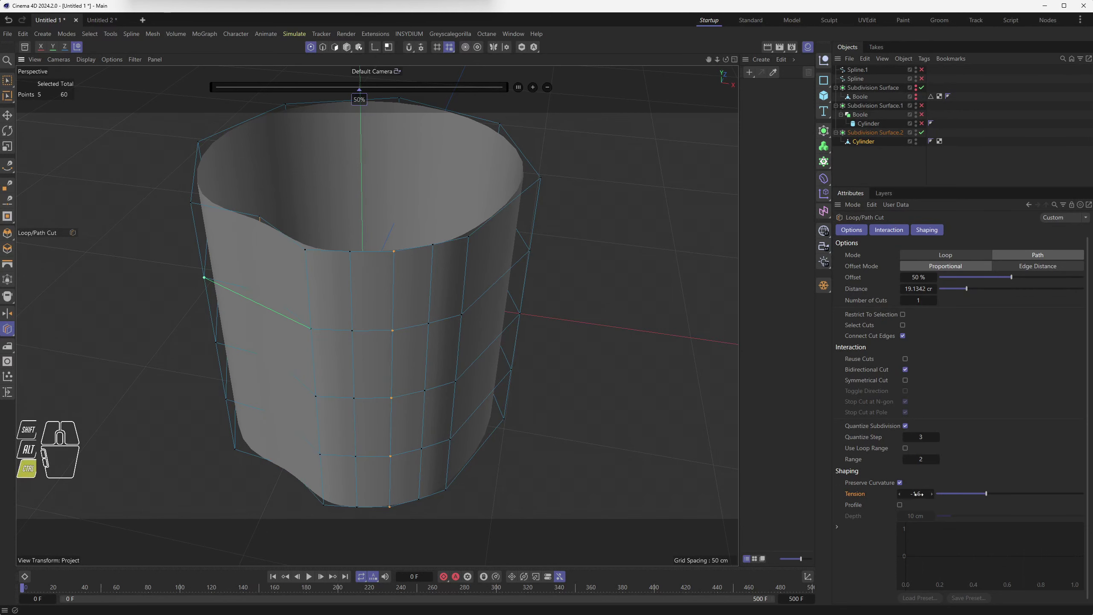
pyautogui.click(908, 426)
pyautogui.click(906, 426)
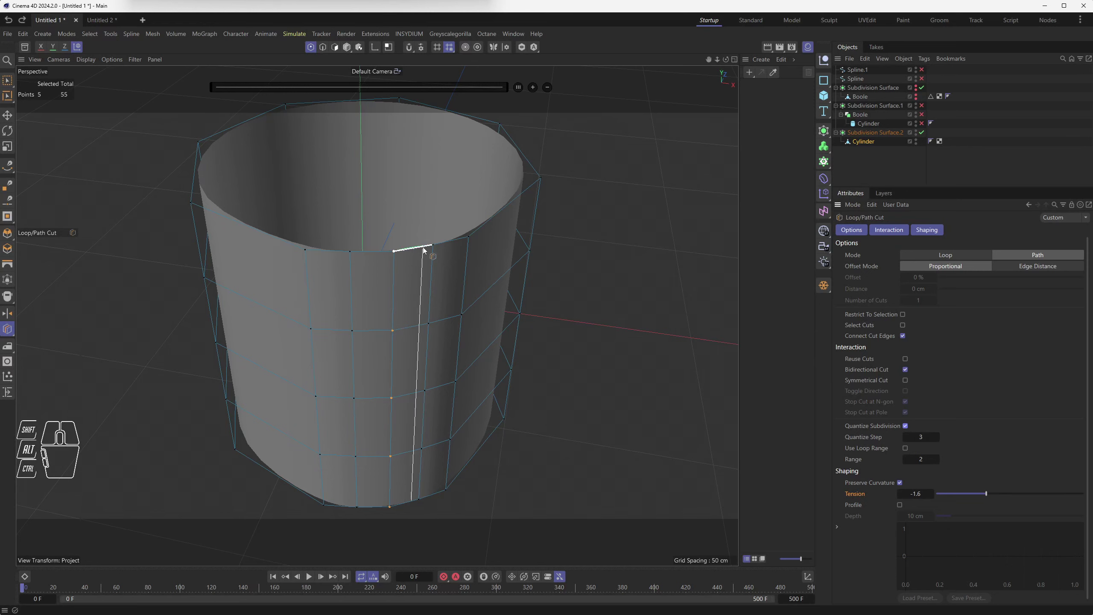